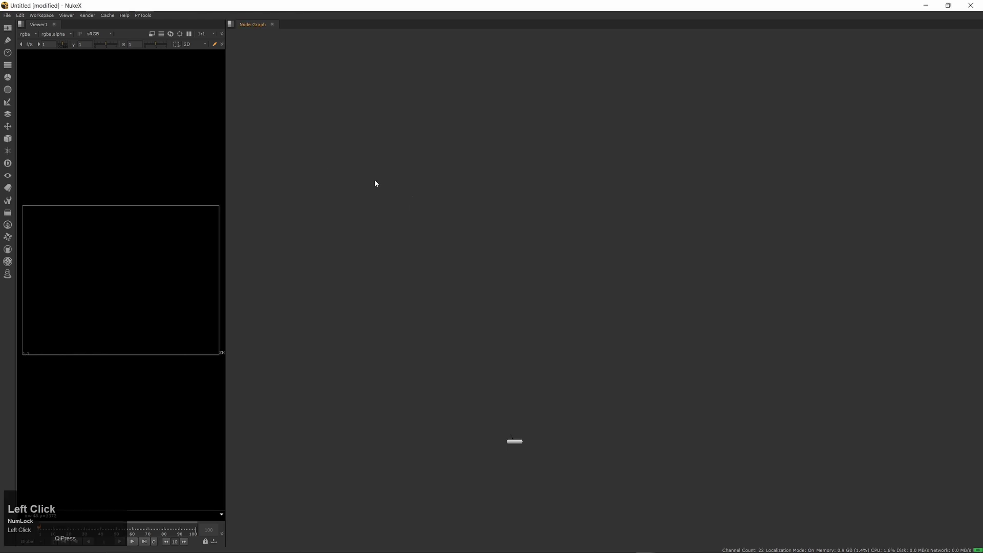
Create a PostageStamp node via the 'pos' search and place it in the graph.
{"action": "key", "text": "Tab"}
{"action": "key", "text": "p"}
{"action": "type", "text": "pos"}
{"action": "key", "text": "Down"}
{"action": "key", "text": "Return"}
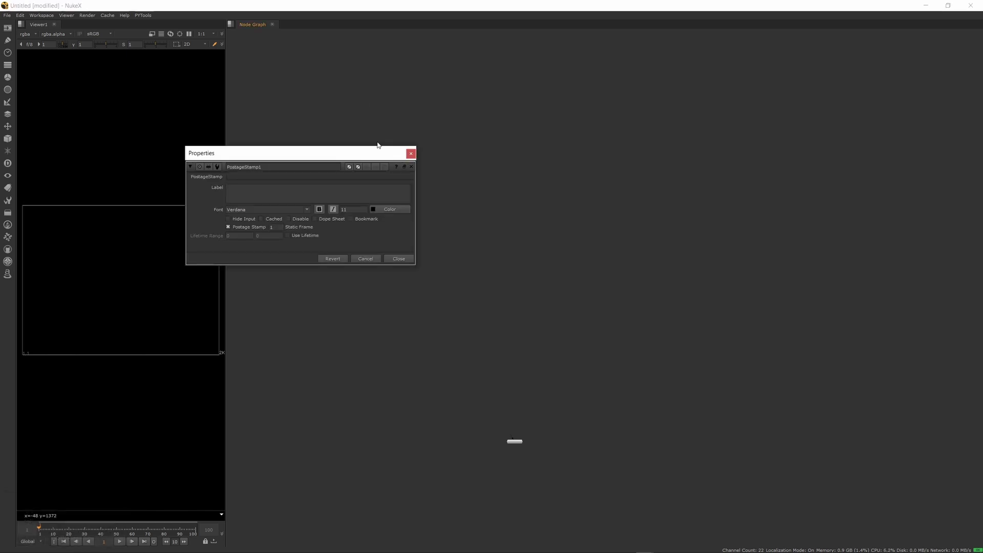
{"action": "left_click", "coordinate": [346, 151]}
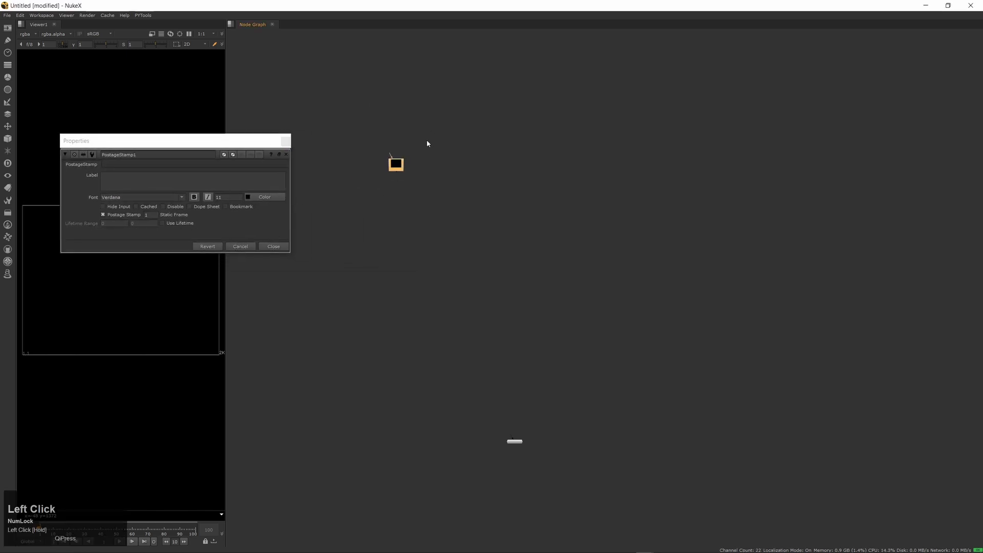
Select the new PostageStamp1 and recentre the view on it.
{"action": "left_click", "coordinate": [429, 142]}
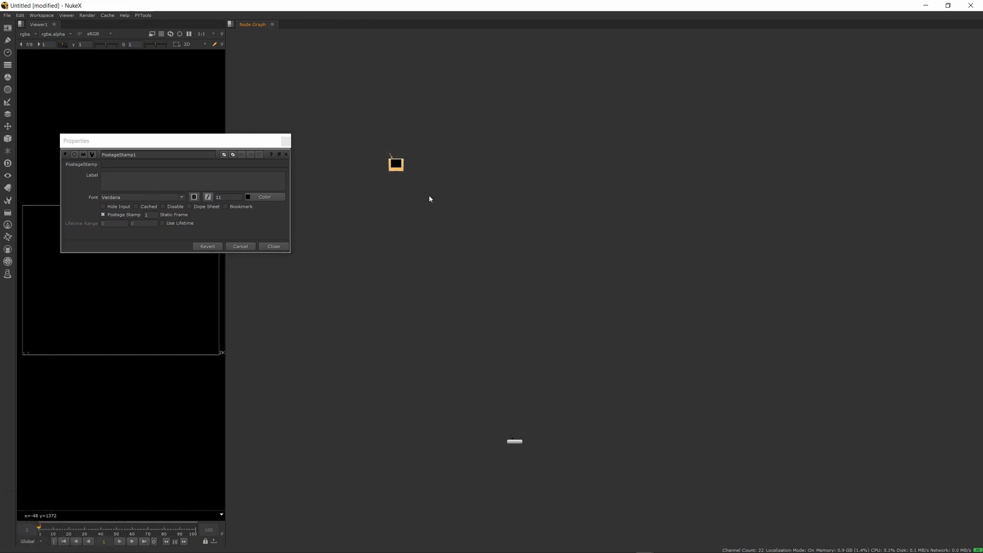
{"action": "left_click", "coordinate": [440, 142]}
{"action": "middle_click", "coordinate": [389, 175]}
Add a Dot directly below PostageStamp1.
{"action": "left_click", "coordinate": [406, 147]}
{"action": "middle_click", "coordinate": [416, 171]}
{"action": "left_click", "coordinate": [430, 162]}
{"action": "middle_click", "coordinate": [423, 168]}
{"action": "left_click", "coordinate": [415, 160]}
{"action": "key", "text": "space"}
Label the dot '<< Sender (outgoing link)' and raise its label font size to 20.
{"action": "key", "text": "space"}
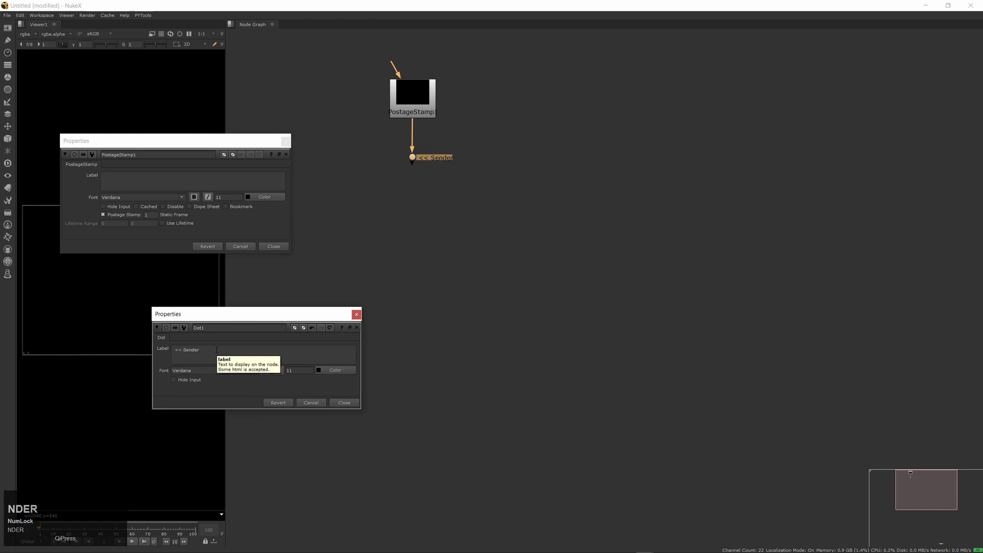
{"action": "key", "text": "space"}
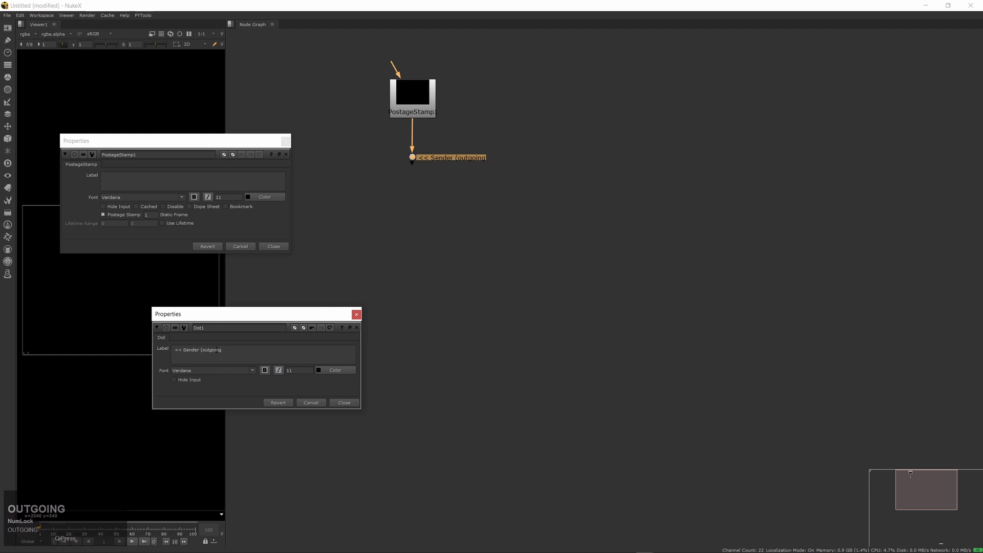
{"action": "key", "text": "space"}
{"action": "type", "text": "loiink"}
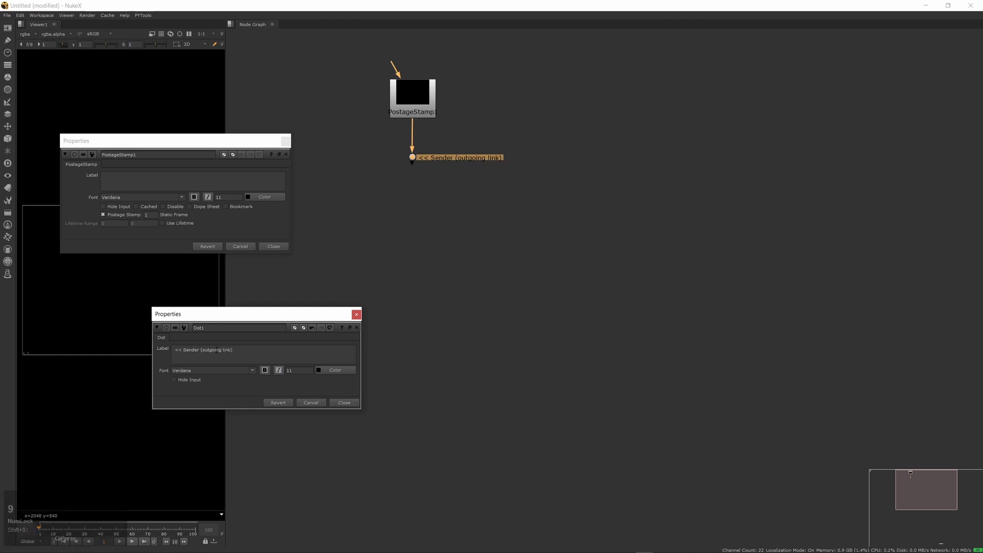
{"action": "left_click", "coordinate": [273, 377]}
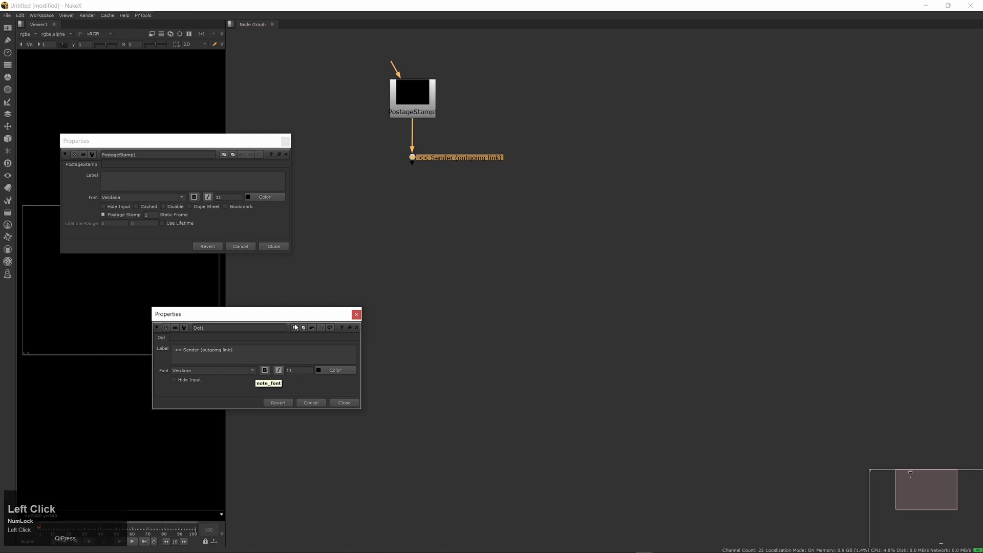
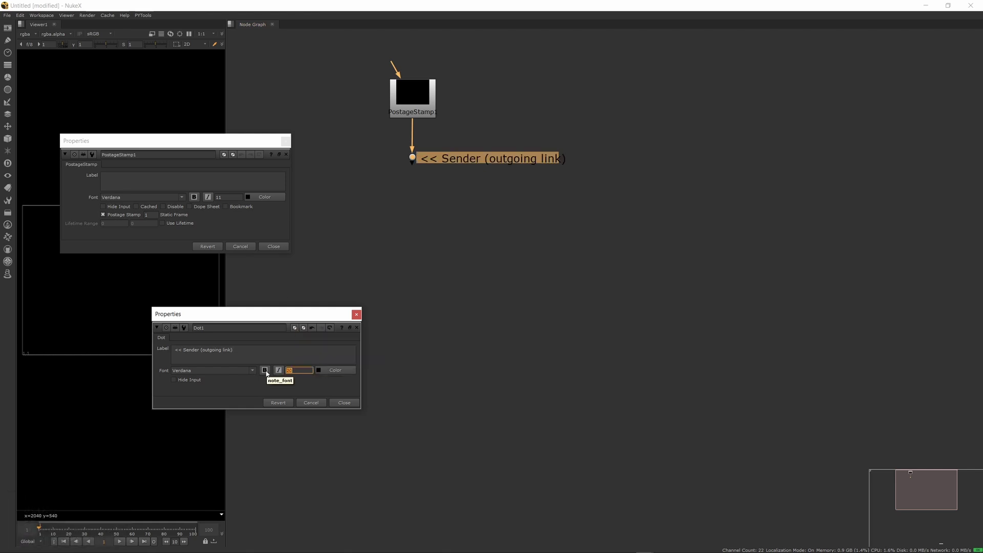
{"action": "left_click", "coordinate": [351, 405]}
Paste a copy of the labelled dot lower in the graph and begin relabelling it.
{"action": "middle_click", "coordinate": [493, 248]}
{"action": "left_click", "coordinate": [399, 183]}
{"action": "middle_click", "coordinate": [475, 273]}
{"action": "left_click", "coordinate": [460, 314]}
{"action": "middle_click", "coordinate": [432, 265]}
{"action": "key", "text": "ctrl+v"}
{"action": "middle_click", "coordinate": [432, 326]}
{"action": "left_click", "coordinate": [449, 304]}
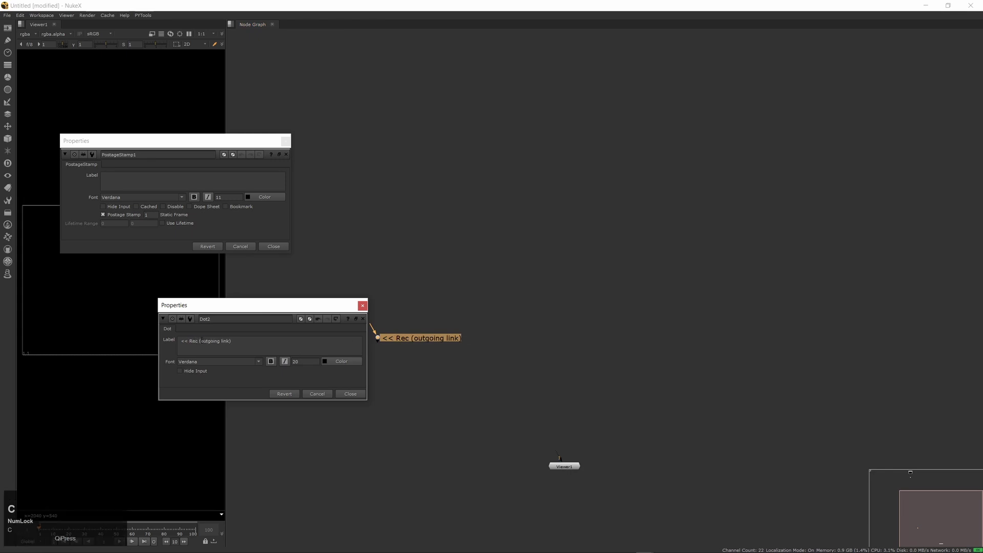
Relabel the copied dot '<< Receiver (incoming link)'.
{"action": "type", "text": "ceIVER"}
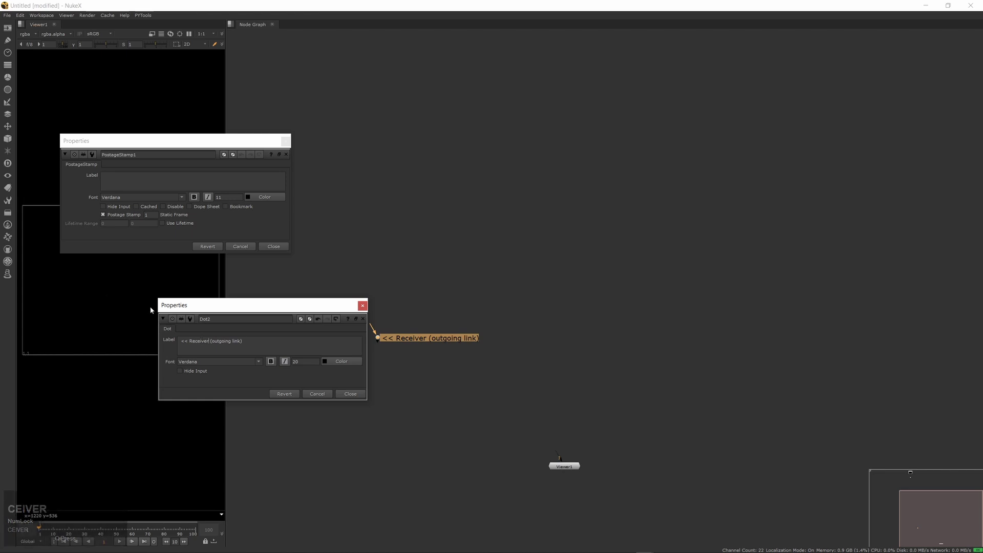
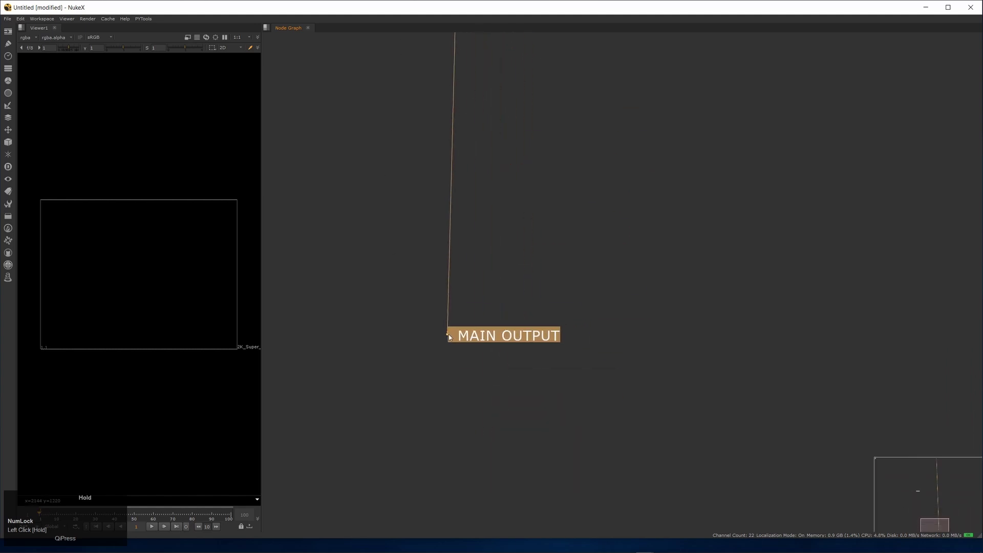
Pan the node graph along the MAIN PIPE down to MAIN OUTPUT.
{"action": "middle_click", "coordinate": [505, 284]}
Navigate to the top of the MAIN PIPE and pick a spot left of it.
{"action": "left_click", "coordinate": [456, 210]}
{"action": "left_click", "coordinate": [470, 150]}
{"action": "key", "text": "y"}
{"action": "left_click", "coordinate": [524, 250]}
{"action": "middle_click", "coordinate": [522, 201]}
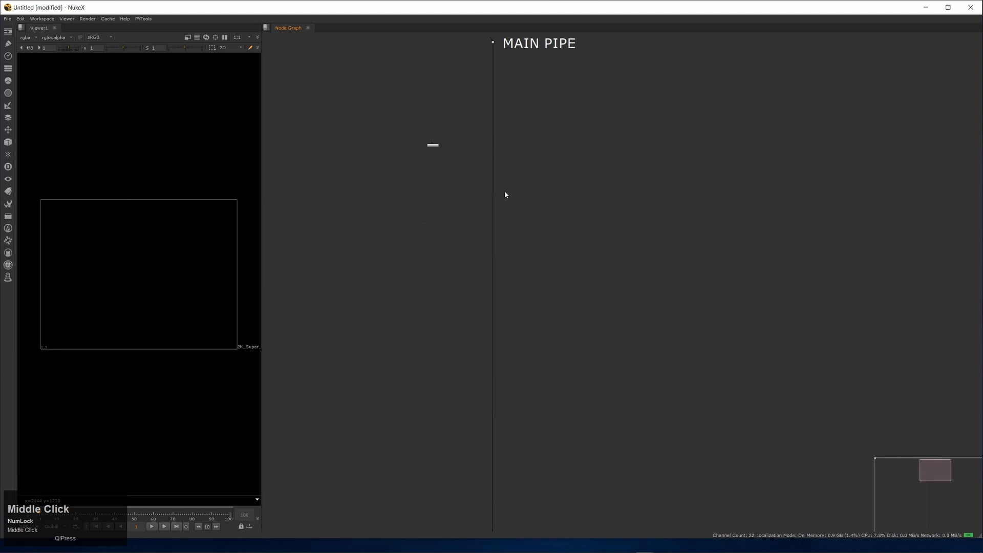
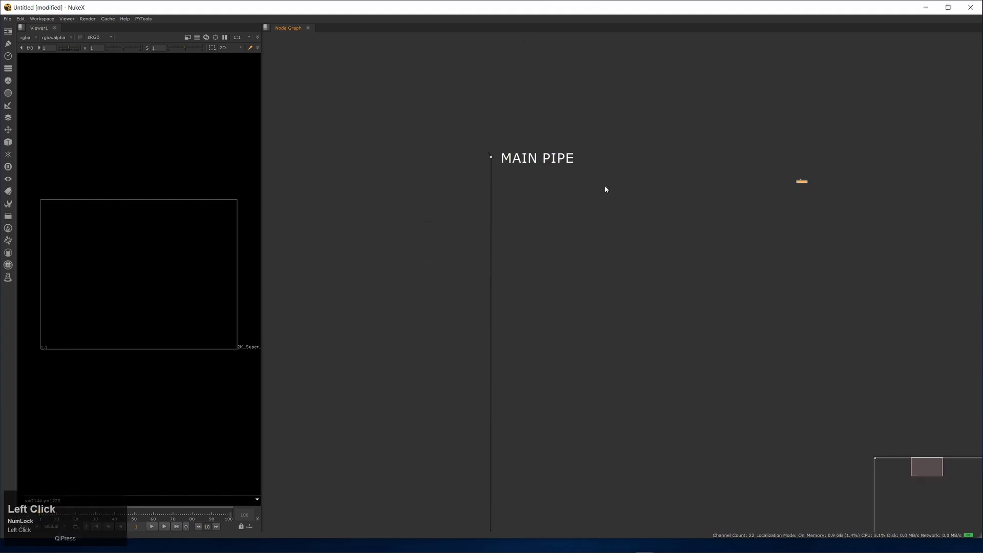
{"action": "left_click", "coordinate": [418, 238]}
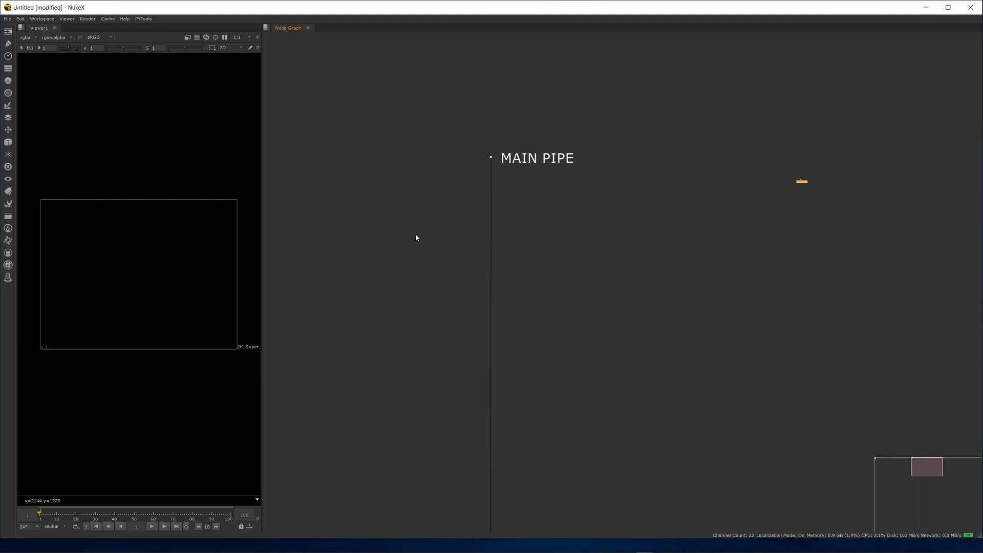
{"action": "left_click", "coordinate": [385, 264]}
Create a Constant node via 'con' search and place it left of the pipe.
{"action": "key", "text": "Tab"}
{"action": "key", "text": "c"}
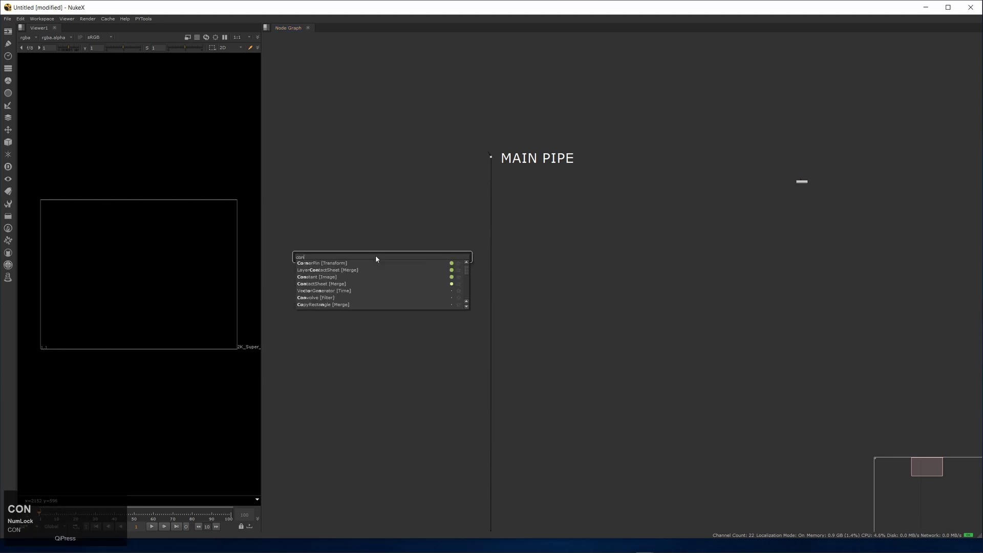
{"action": "key", "text": "Down"}
{"action": "key", "text": "Return"}
{"action": "middle_click", "coordinate": [501, 214]}
{"action": "left_click", "coordinate": [443, 245]}
{"action": "middle_click", "coordinate": [504, 184]}
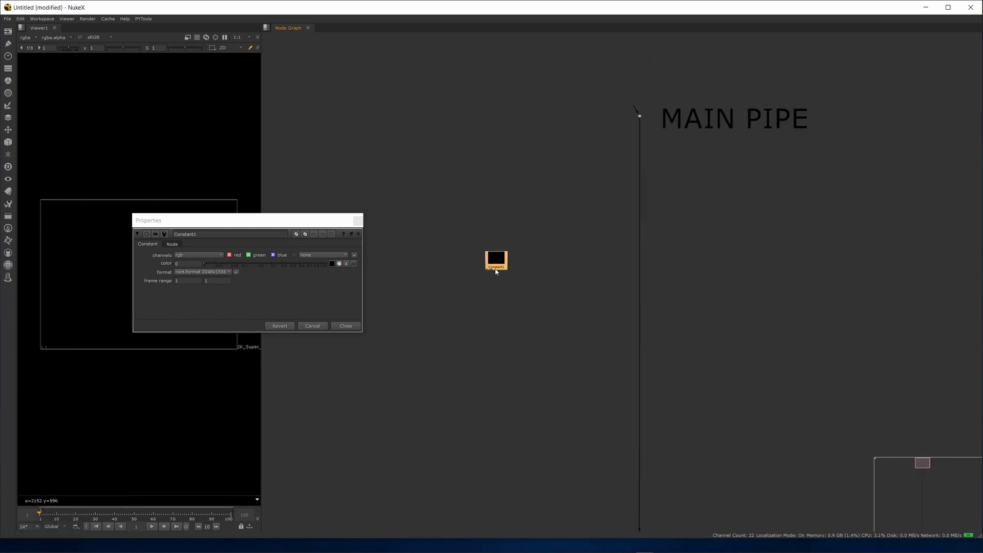
{"action": "middle_click", "coordinate": [516, 249]}
{"action": "left_click", "coordinate": [450, 330]}
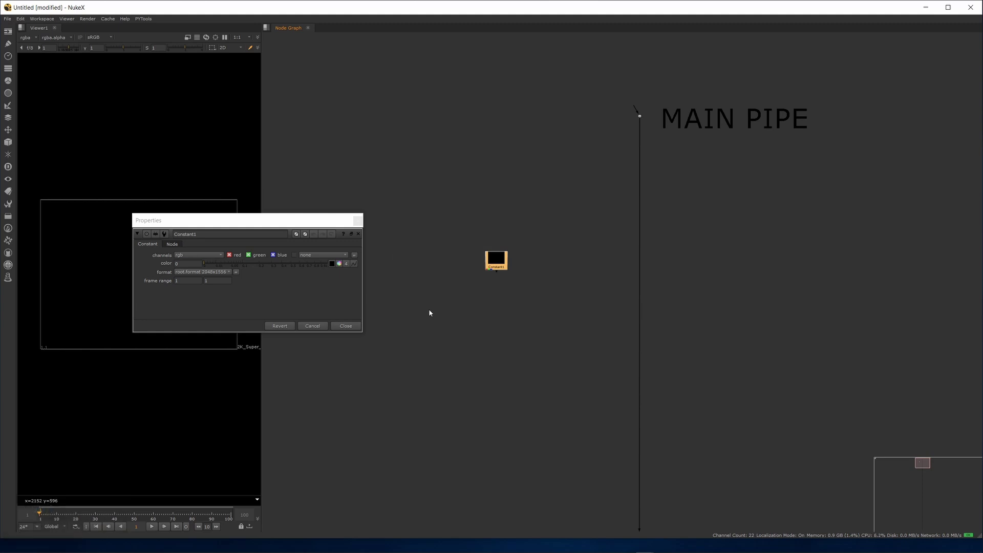
Add a Keyer and a Roto node for the garbage matte beside the Constant.
{"action": "key", "text": "k"}
{"action": "type", "text": "kez"}
{"action": "key", "text": "Down"}
{"action": "key", "text": "Return"}
{"action": "middle_click", "coordinate": [616, 140]}
{"action": "left_click", "coordinate": [574, 203]}
{"action": "middle_click", "coordinate": [617, 184]}
{"action": "left_click", "coordinate": [576, 217]}
{"action": "key", "text": "o"}
{"action": "middle_click", "coordinate": [619, 213]}
{"action": "left_click", "coordinate": [605, 216]}
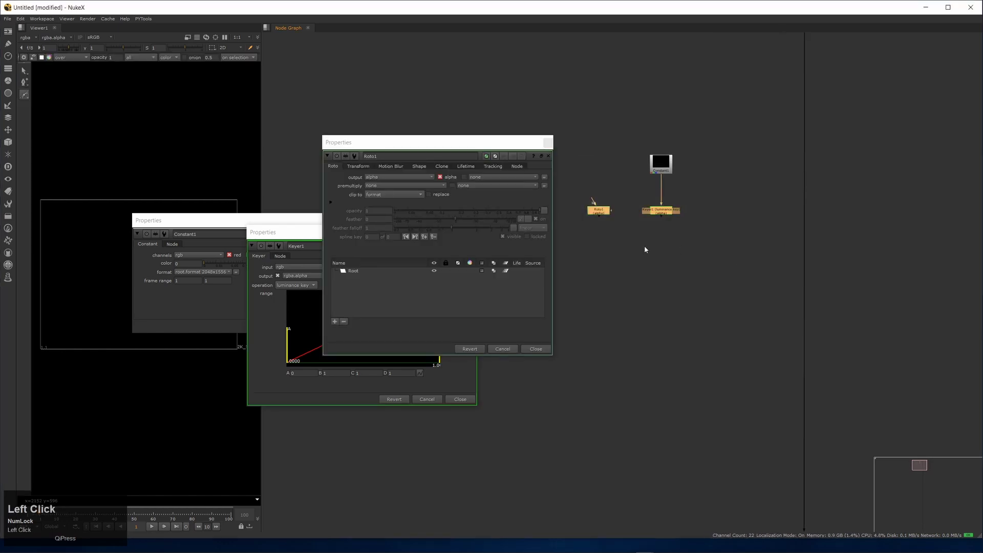
Add a ChannelMerge combining the mattes and a Grade below it.
{"action": "key", "text": "Tab"}
{"action": "type", "text": "c"}
{"action": "key", "text": "Down"}
{"action": "key", "text": "Return"}
{"action": "left_click", "coordinate": [470, 240]}
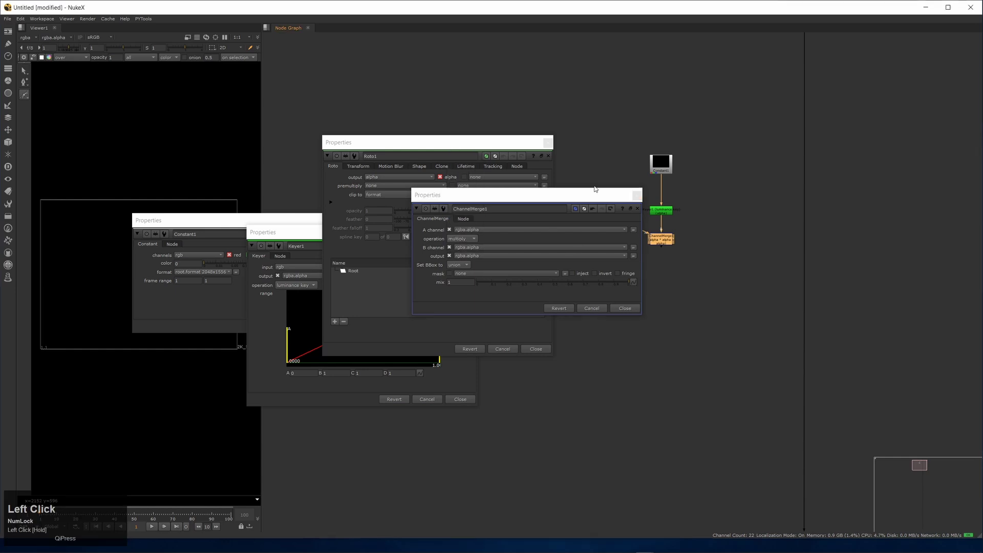
{"action": "middle_click", "coordinate": [563, 112]}
{"action": "left_click", "coordinate": [546, 212]}
{"action": "middle_click", "coordinate": [527, 149]}
{"action": "left_click", "coordinate": [473, 219]}
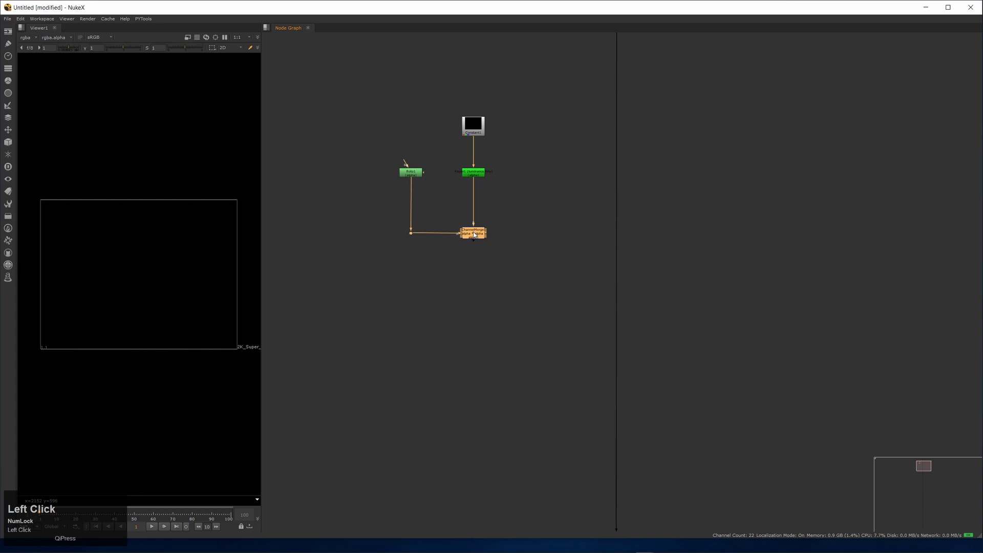
{"action": "key", "text": "g"}
{"action": "middle_click", "coordinate": [516, 170]}
{"action": "left_click", "coordinate": [625, 129]}
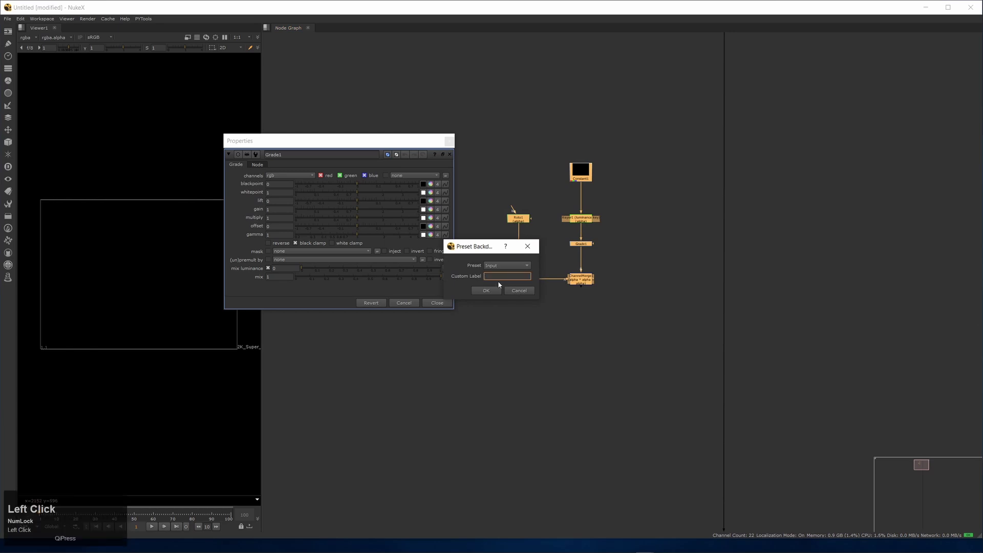
Wrap the matte nodes in a backdrop labelled 'Garbage Matte 01'.
{"action": "left_click", "coordinate": [501, 284]}
{"action": "key", "text": "shift+g"}
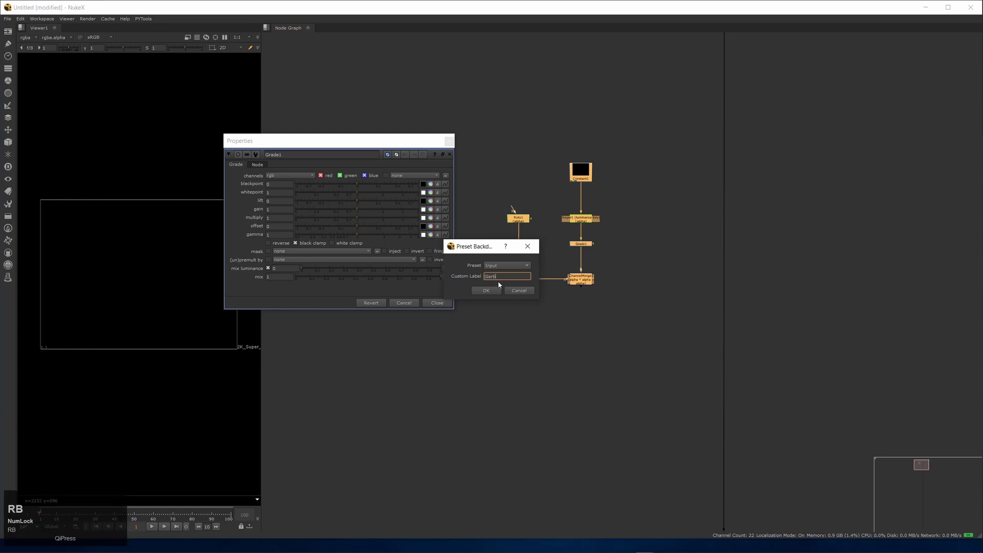
{"action": "type", "text": "tte"}
{"action": "key", "text": "space"}
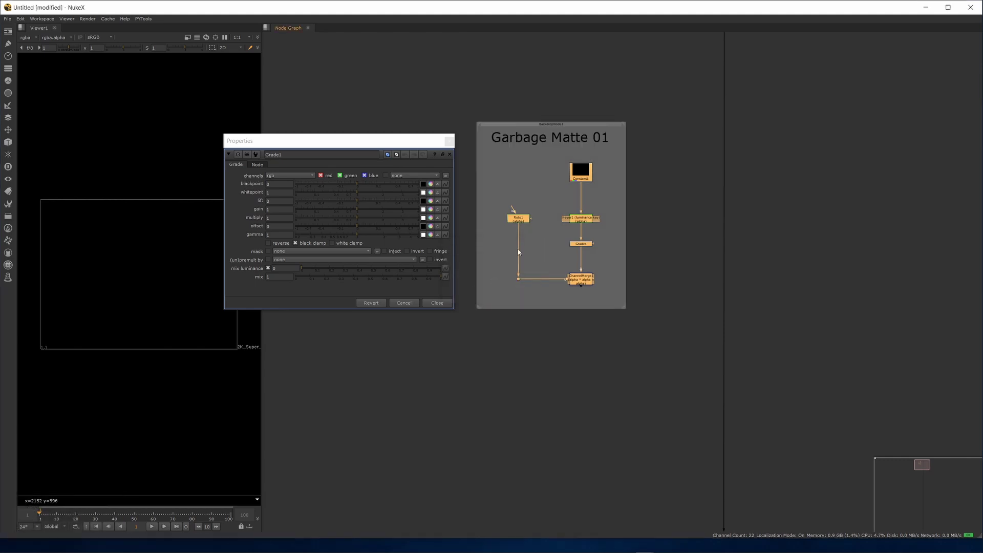
Frame the whole graph, then zoom back onto the Garbage Matte 01 backdrop.
{"action": "left_click", "coordinate": [440, 301]}
{"action": "middle_click", "coordinate": [508, 244]}
{"action": "left_click", "coordinate": [486, 266]}
{"action": "middle_click", "coordinate": [452, 242]}
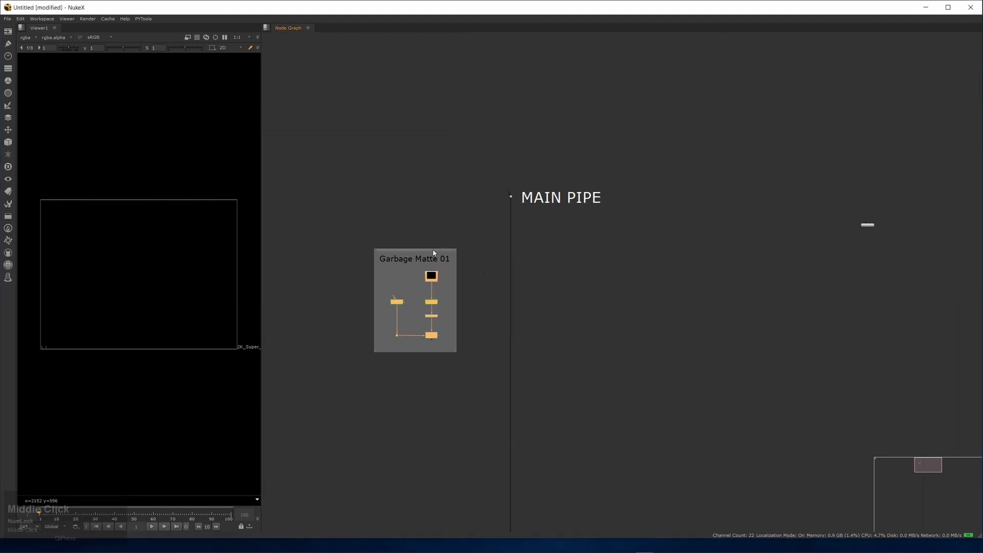
{"action": "left_click", "coordinate": [447, 256]}
{"action": "middle_click", "coordinate": [394, 137]}
{"action": "left_click", "coordinate": [389, 191]}
{"action": "middle_click", "coordinate": [414, 162]}
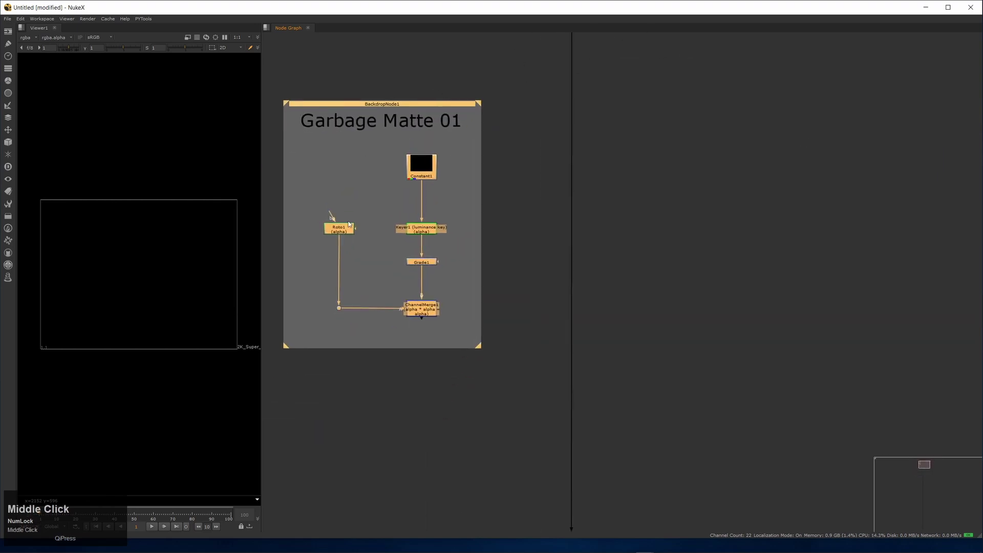
{"action": "middle_click", "coordinate": [523, 221]}
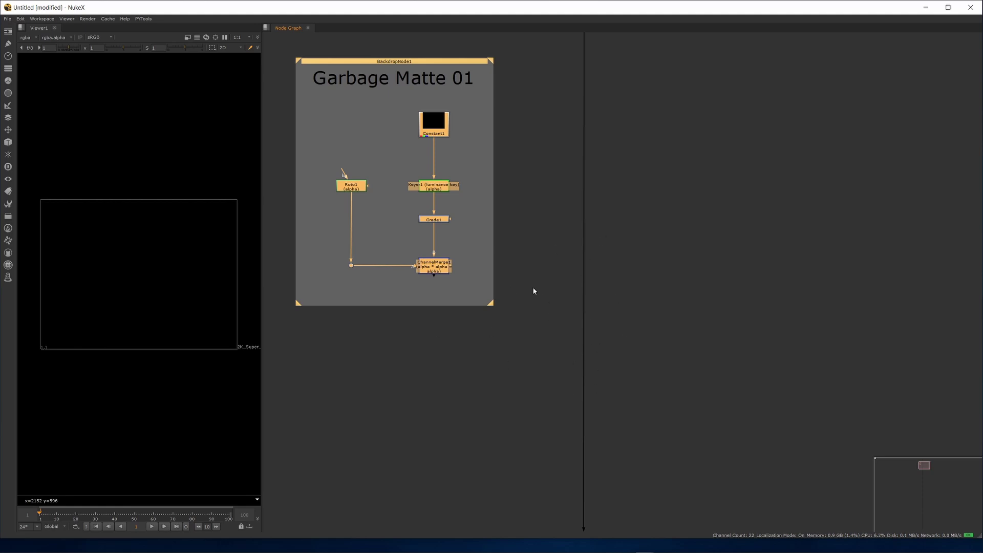
Add a Copy node on the main pipe below the ChannelMerge output.
{"action": "left_click", "coordinate": [493, 349]}
{"action": "key", "text": "k"}
{"action": "middle_click", "coordinate": [509, 289]}
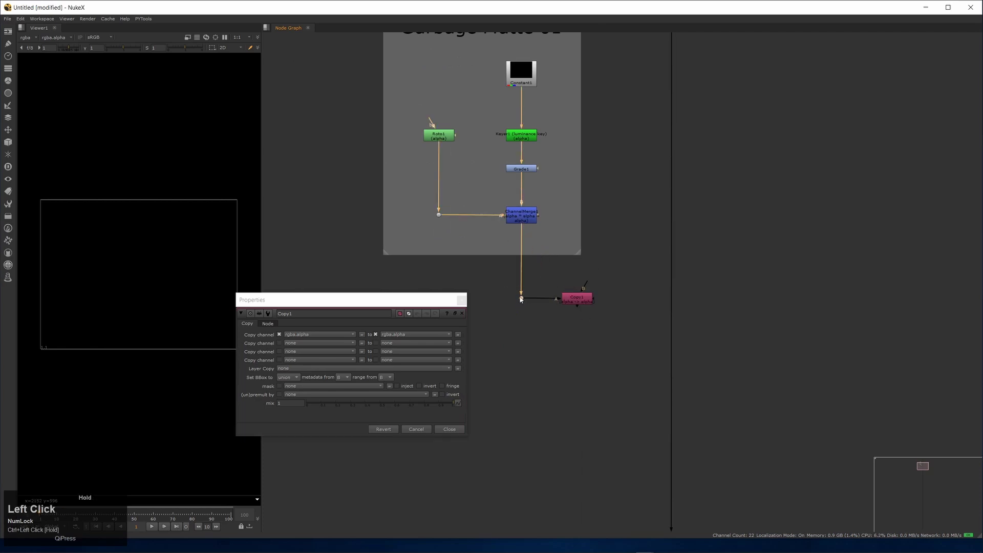
{"action": "middle_click", "coordinate": [465, 84]}
{"action": "left_click", "coordinate": [496, 241]}
{"action": "middle_click", "coordinate": [562, 213]}
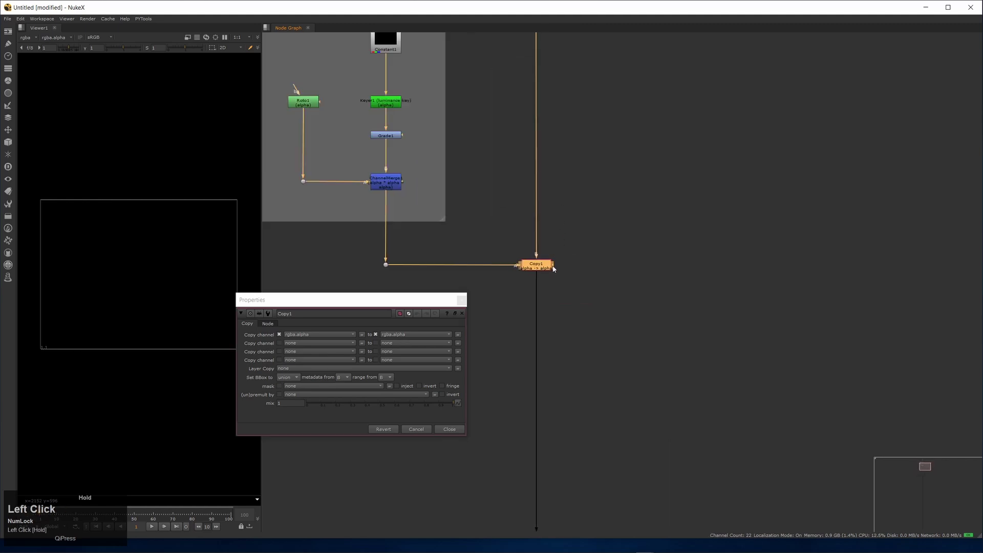
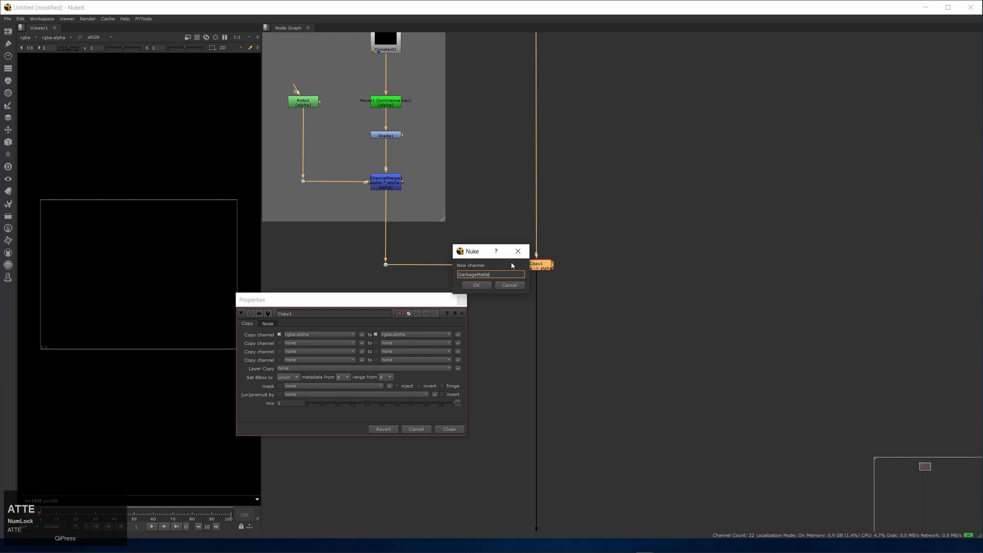
Set Copy1 to write rgba.alpha into a new GarbageMatte_01.alpha channel.
{"action": "type", "text": "ATTE"}
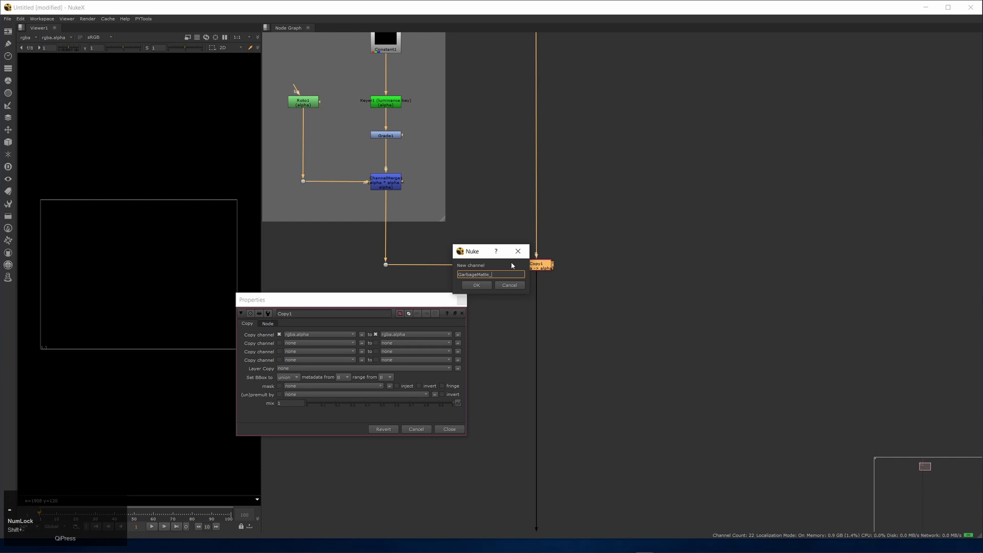
{"action": "type", "text": "a"}
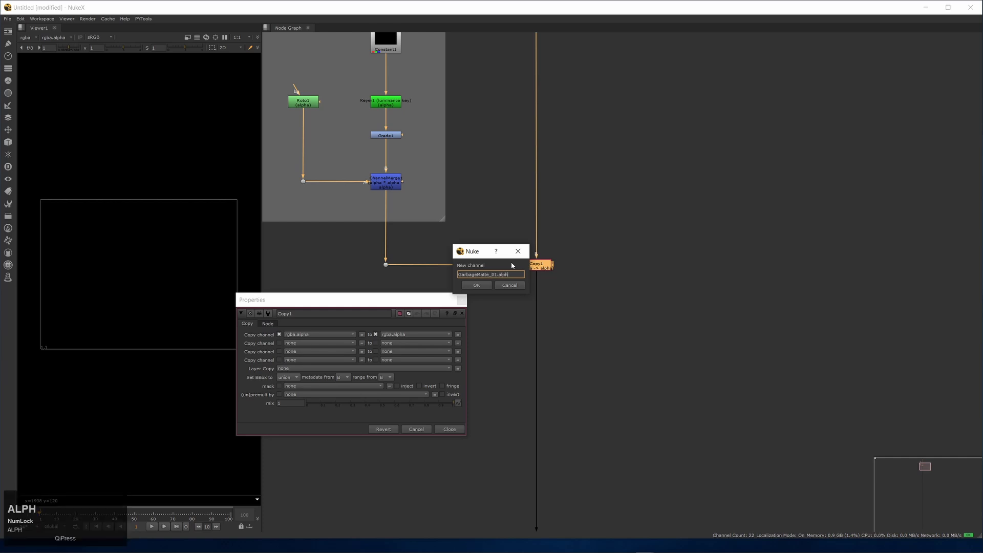
{"action": "type", "text": "lpha"}
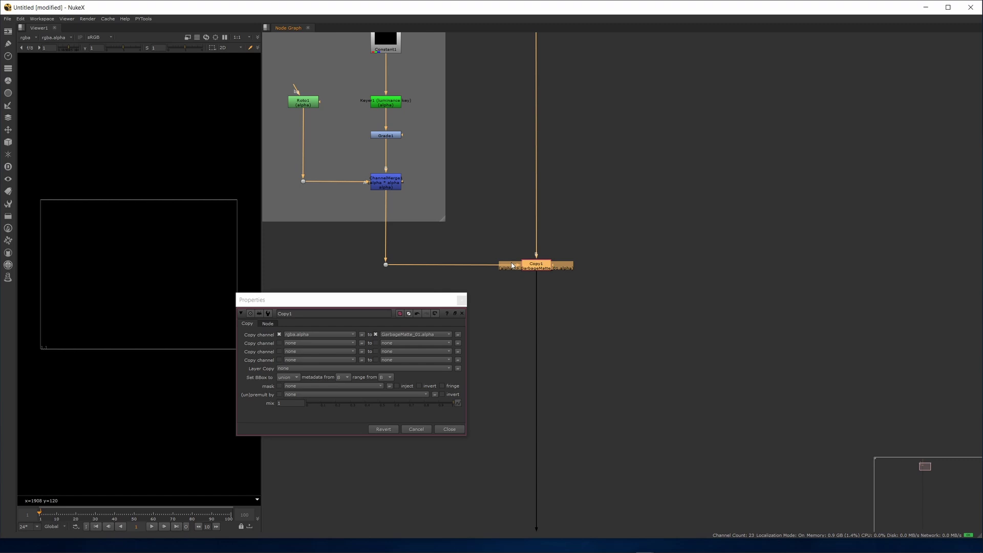
Create Constant2 via 'con' search in the empty area below the garbage matte group.
{"action": "middle_click", "coordinate": [417, 293]}
{"action": "left_click", "coordinate": [408, 314]}
{"action": "middle_click", "coordinate": [399, 266]}
{"action": "left_click", "coordinate": [439, 278]}
{"action": "key", "text": "Tab"}
{"action": "key", "text": "c"}
{"action": "type", "text": "con"}
{"action": "key", "text": "Down"}
{"action": "key", "text": "Return"}
{"action": "middle_click", "coordinate": [491, 113]}
{"action": "left_click", "coordinate": [498, 214]}
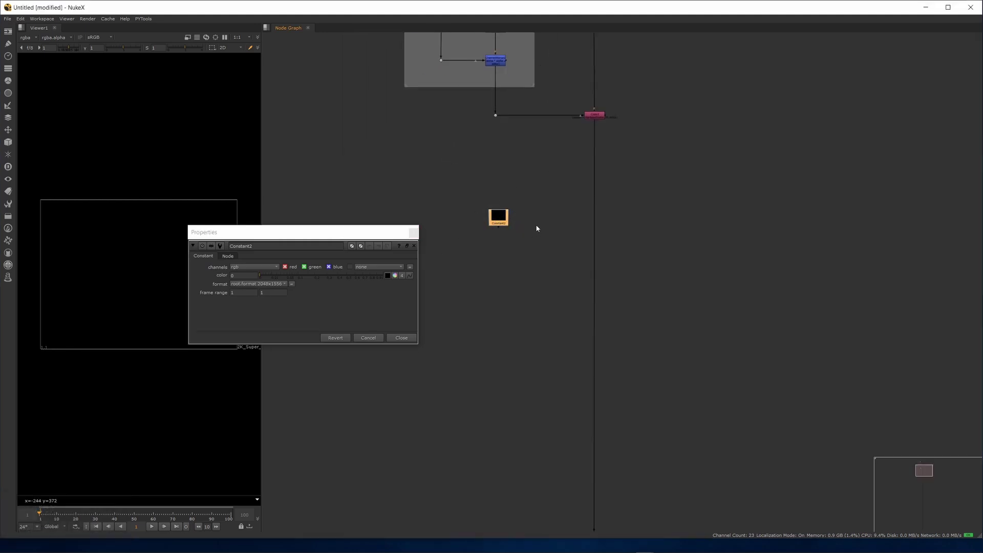
Stack RotoPaint1 and RotoPaint2 beneath Constant2.
{"action": "key", "text": "p"}
{"action": "left_click_drag", "start_coordinate": [526, 207], "coordinate": [622, 211]}
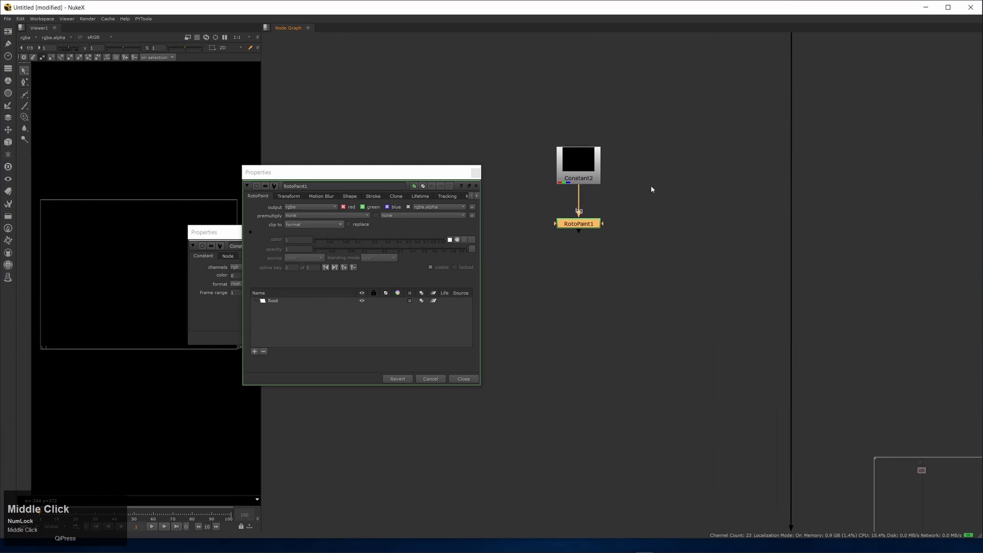
{"action": "left_click", "coordinate": [622, 211]}
{"action": "key", "text": "p"}
{"action": "left_click", "coordinate": [551, 284]}
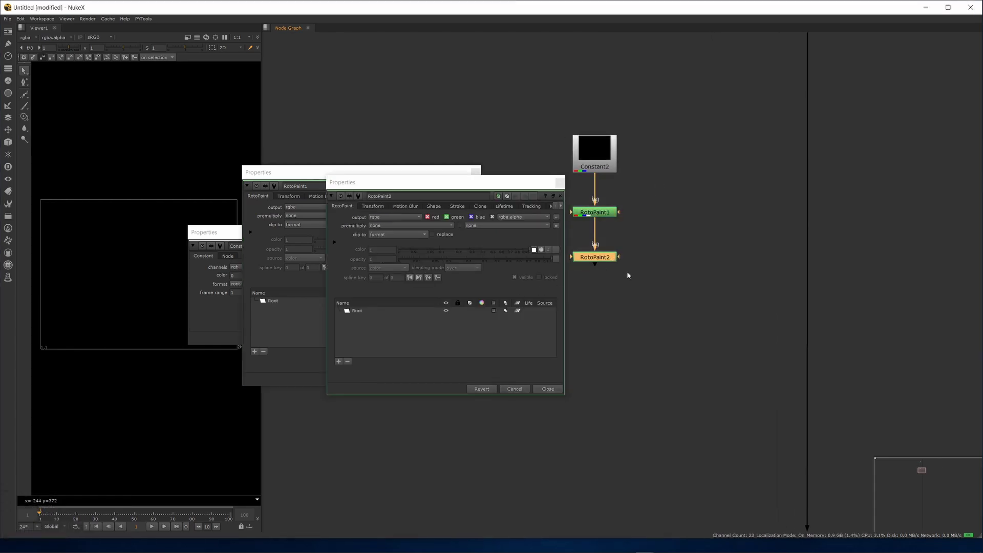
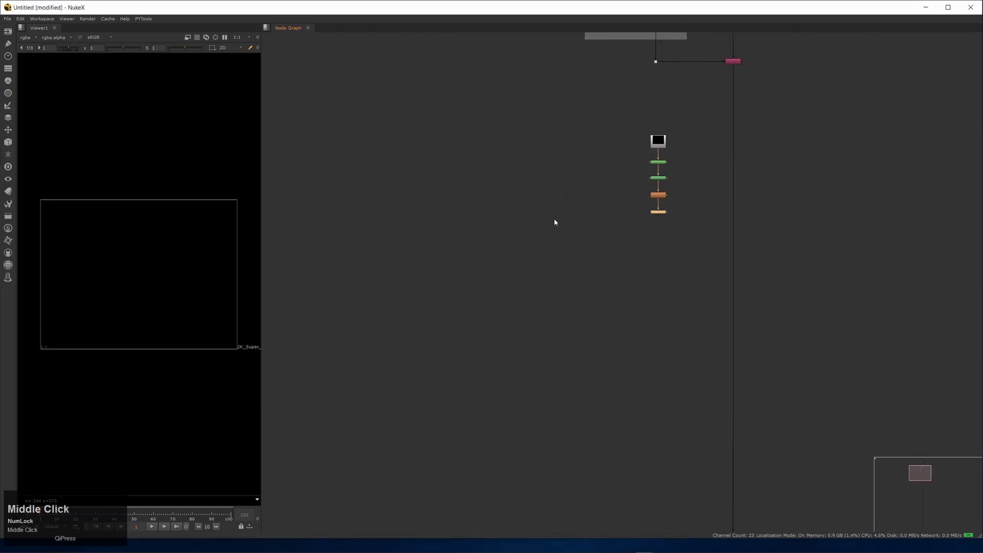
Wrap the Constant2–RotoPaint–Blur–Grade chain in a backdrop labelled 'Paint'.
{"action": "left_click", "coordinate": [566, 167]}
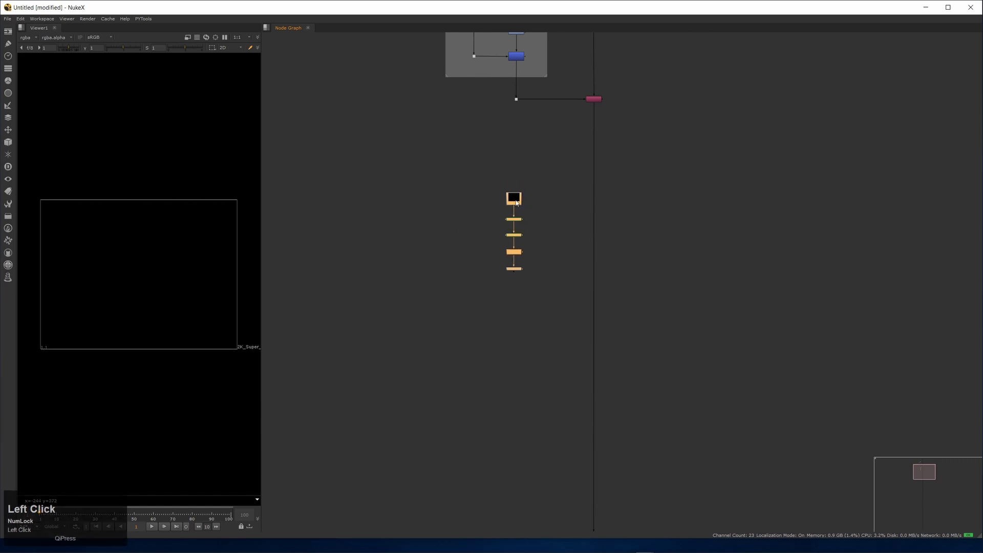
{"action": "key", "text": "ctrl+shift+a"}
{"action": "left_click", "coordinate": [510, 264]}
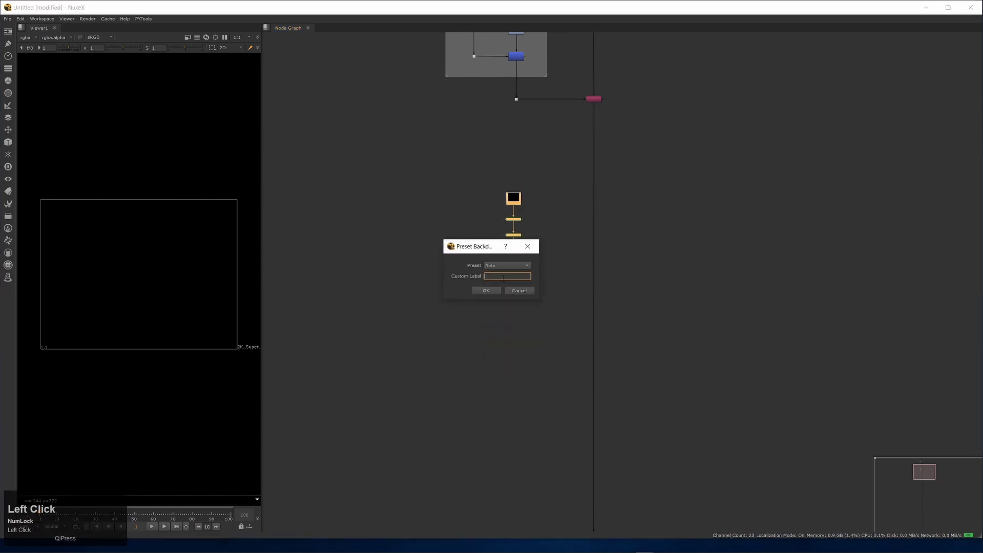
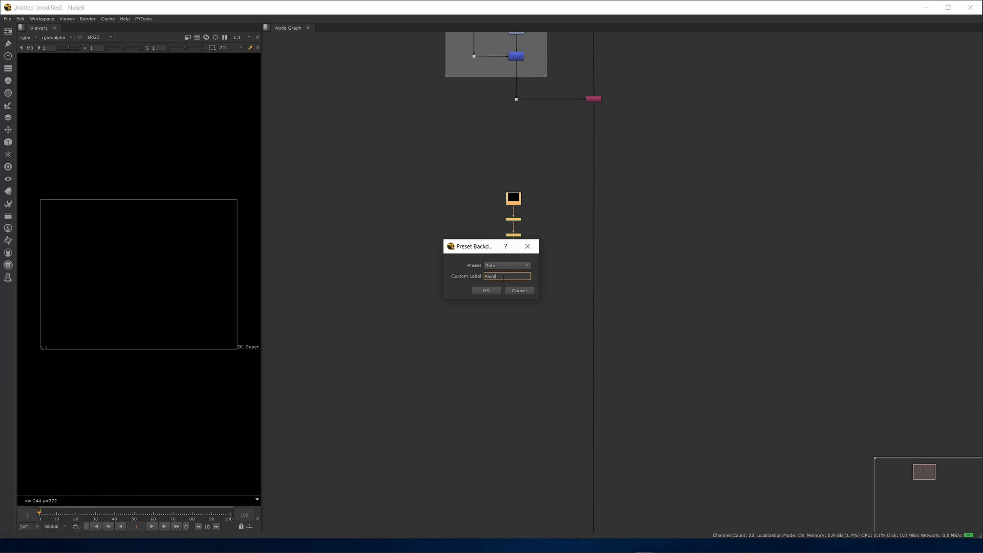
{"action": "left_click_drag", "start_coordinate": [493, 290], "coordinate": [546, 240]}
{"action": "middle_click", "coordinate": [546, 241]}
{"action": "left_click", "coordinate": [412, 290]}
{"action": "key", "text": "Tab"}
Add Shuffle1 onto the main pipe beside the Paint group.
{"action": "key", "text": "s"}
{"action": "key", "text": "Down"}
{"action": "key", "text": "Return"}
{"action": "middle_click", "coordinate": [470, 119]}
{"action": "left_click", "coordinate": [486, 139]}
{"action": "middle_click", "coordinate": [455, 159]}
{"action": "left_click", "coordinate": [434, 273]}
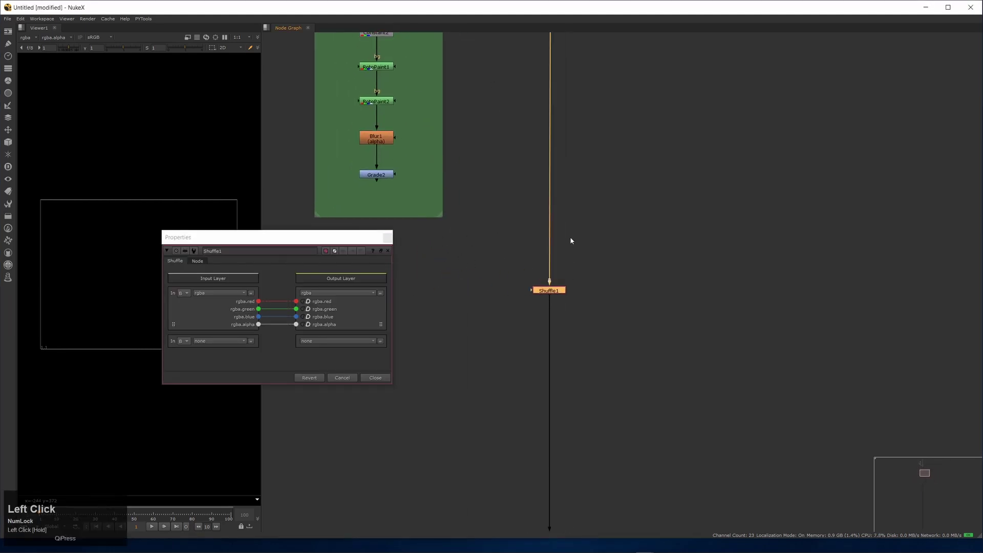
Wire the Paint group's Grade2 output into Shuffle1's second input.
{"action": "left_click", "coordinate": [532, 293]}
{"action": "middle_click", "coordinate": [547, 247]}
{"action": "left_click", "coordinate": [492, 267]}
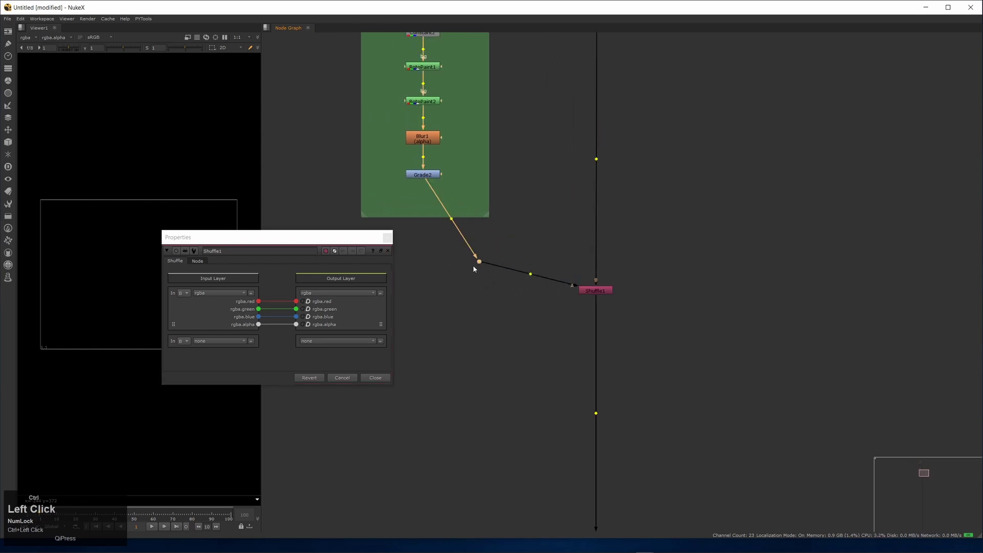
{"action": "middle_click", "coordinate": [466, 129]}
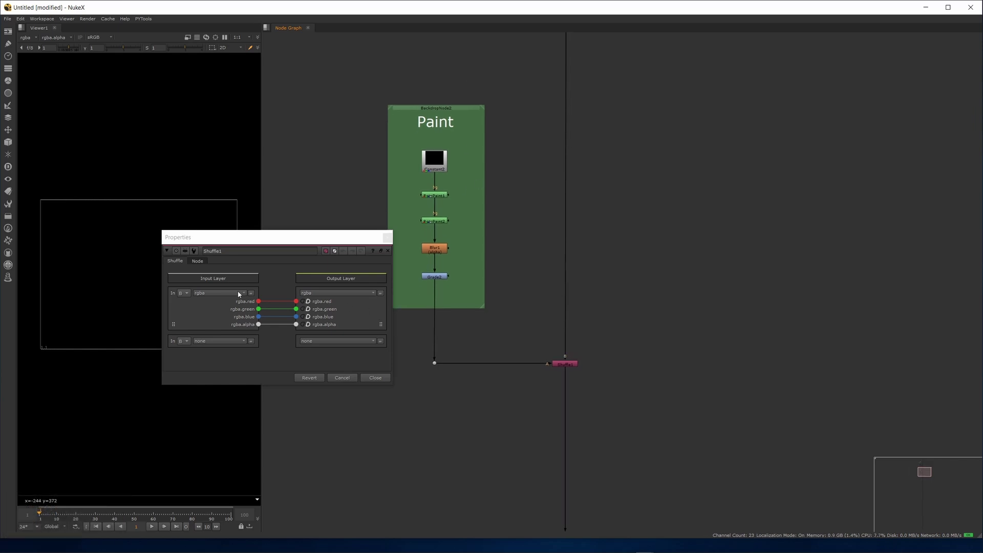
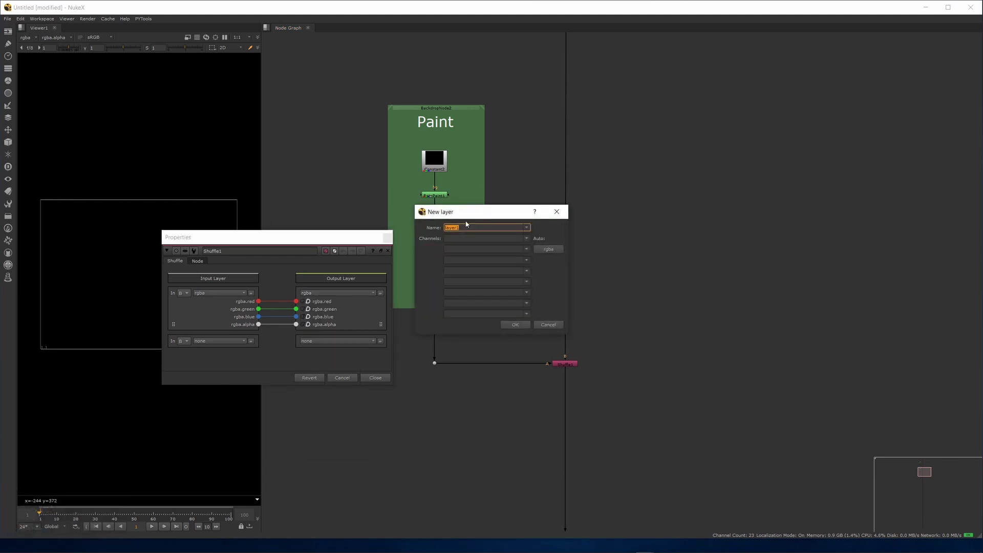
Name the new layer Paint, auto-fill its red, green, blue, alpha channels and confirm it on Shuffle1.
{"action": "key", "text": "shift+Num_Lock"}
{"action": "key", "text": "shift+p"}
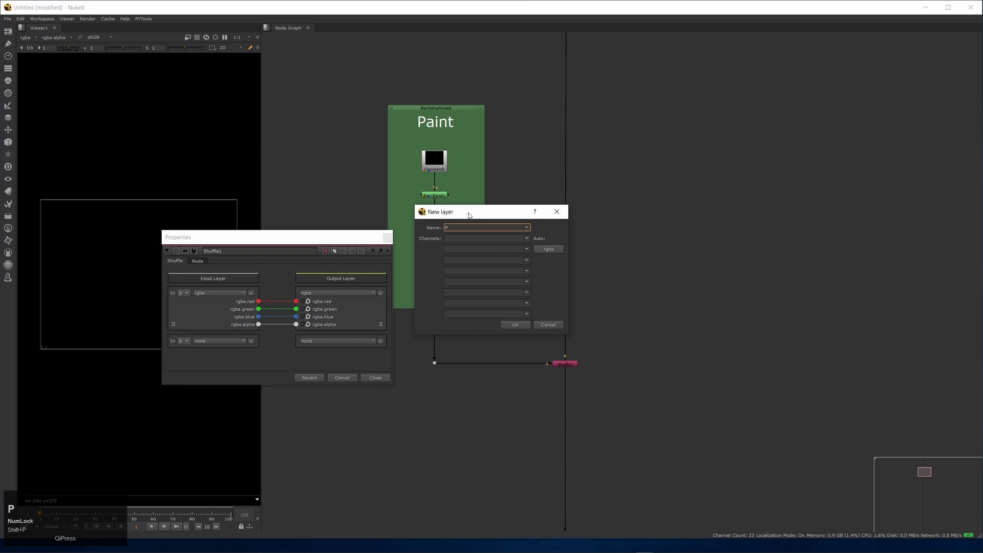
{"action": "key", "text": "a"}
{"action": "type", "text": "AINT"}
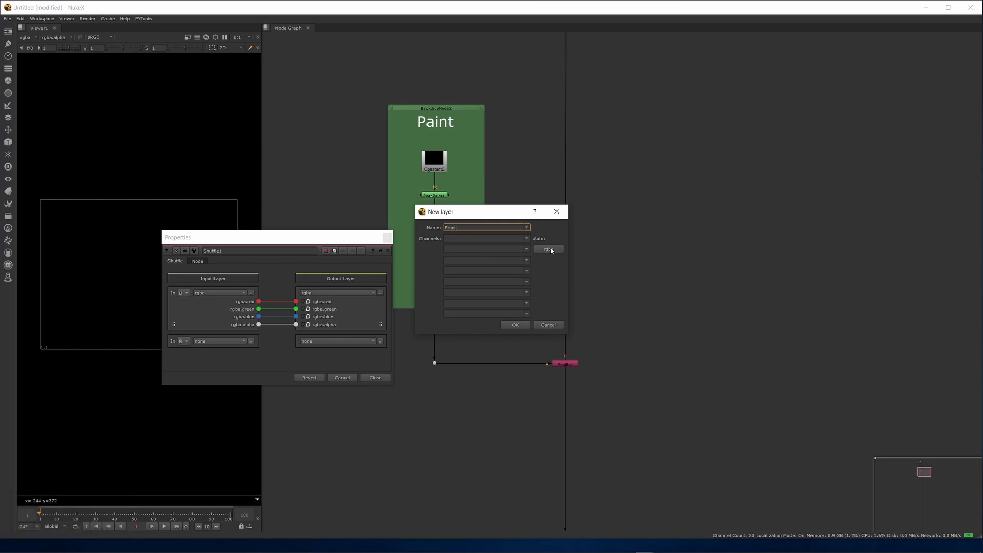
{"action": "left_click", "coordinate": [553, 249]}
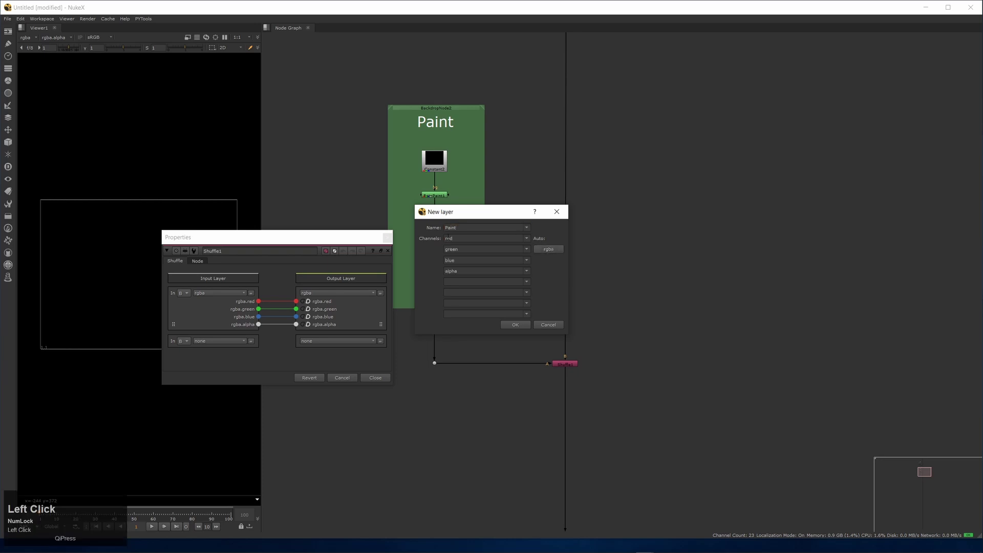
{"action": "left_click", "coordinate": [518, 325]}
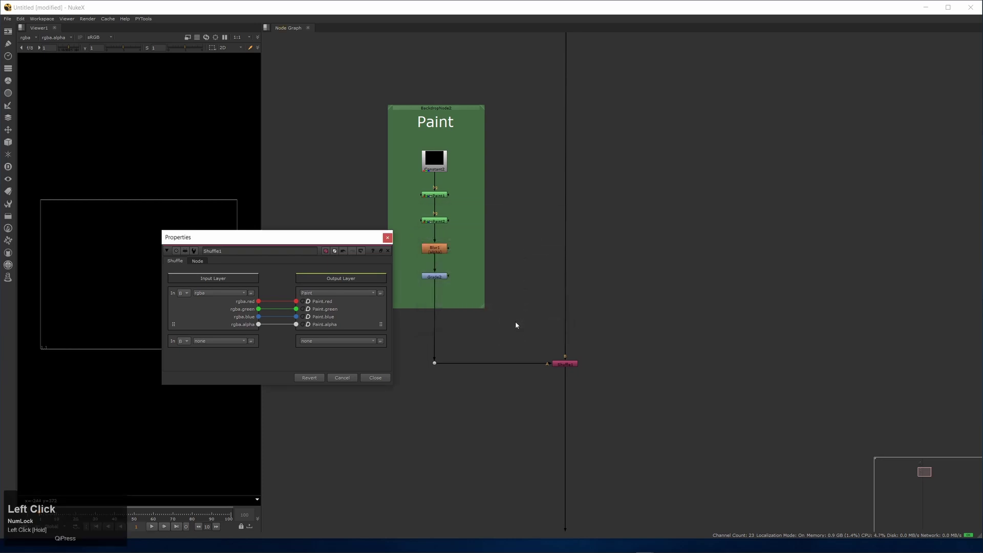
{"action": "left_click", "coordinate": [391, 244]}
Add Shuffle2 branching off the main pipe near MAIN OUTPUT via the node search.
{"action": "middle_click", "coordinate": [471, 183]}
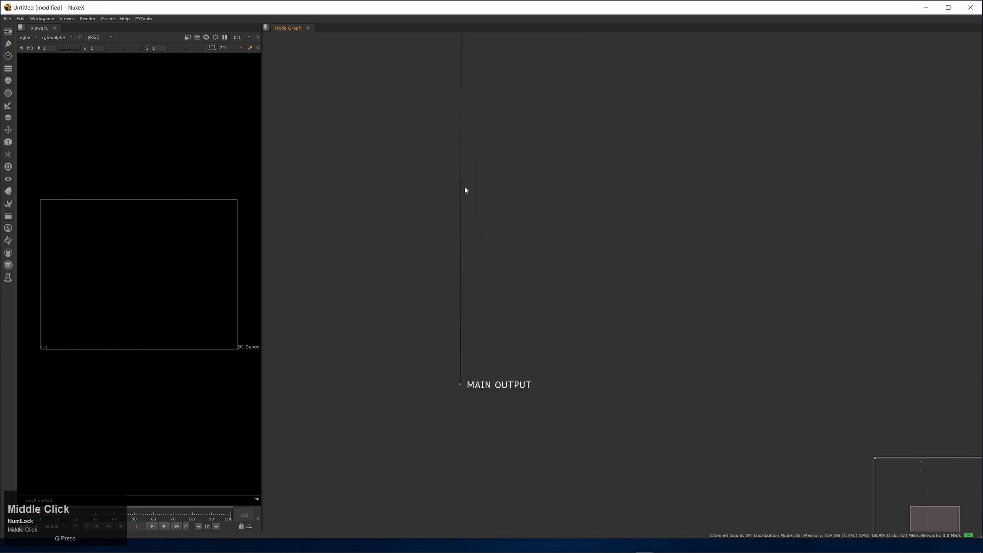
{"action": "left_click", "coordinate": [446, 202]}
{"action": "middle_click", "coordinate": [452, 203]}
{"action": "left_click", "coordinate": [439, 226]}
{"action": "key", "text": "Tab"}
{"action": "key", "text": "s"}
{"action": "type", "text": "SHUF"}
{"action": "key", "text": "Down"}
{"action": "key", "text": "Return"}
Set Shuffle2's Input Layer to Paint so it reads the Paint layer into rgba.
{"action": "middle_click", "coordinate": [497, 136]}
{"action": "left_click", "coordinate": [519, 145]}
{"action": "middle_click", "coordinate": [556, 190]}
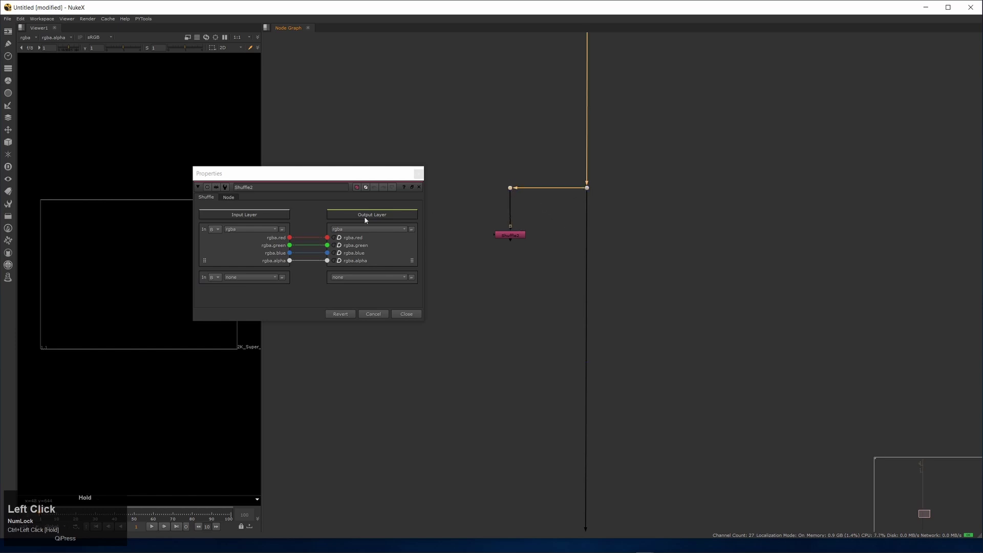
{"action": "left_click_drag", "start_coordinate": [254, 233], "coordinate": [525, 254]}
{"action": "middle_click", "coordinate": [525, 254]}
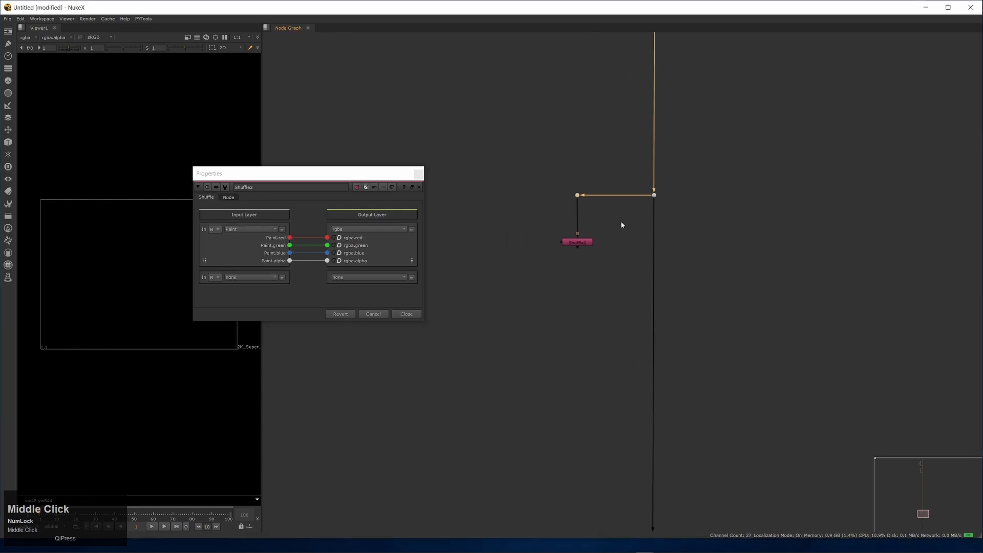
{"action": "left_click", "coordinate": [500, 249]}
{"action": "middle_click", "coordinate": [548, 245]}
{"action": "left_click", "coordinate": [539, 252]}
{"action": "key", "text": "Tab"}
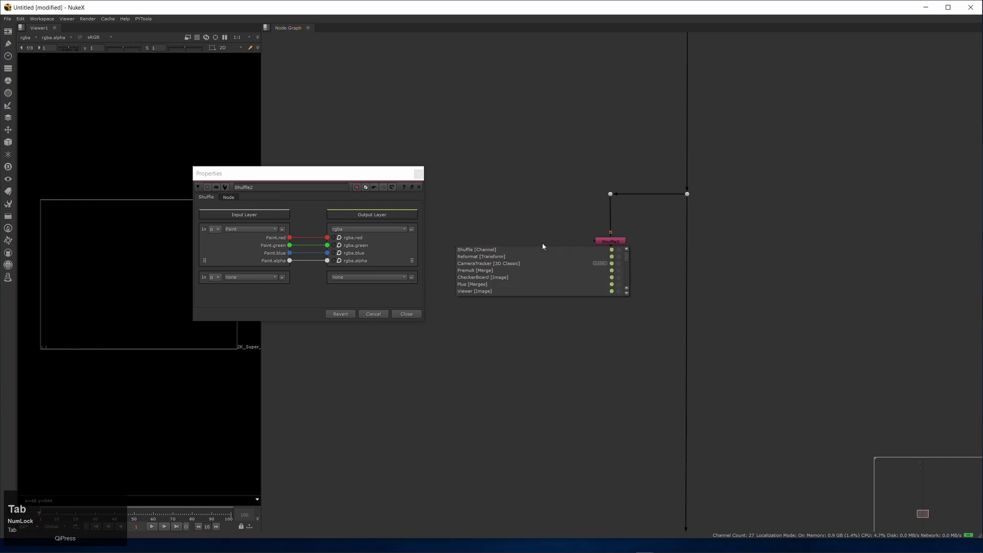
Branch Shuffle3 off the main pipe, routing GarbageMatte_01.alpha into rgba.alpha.
{"action": "left_click_drag", "start_coordinate": [533, 230], "coordinate": [355, 247]}
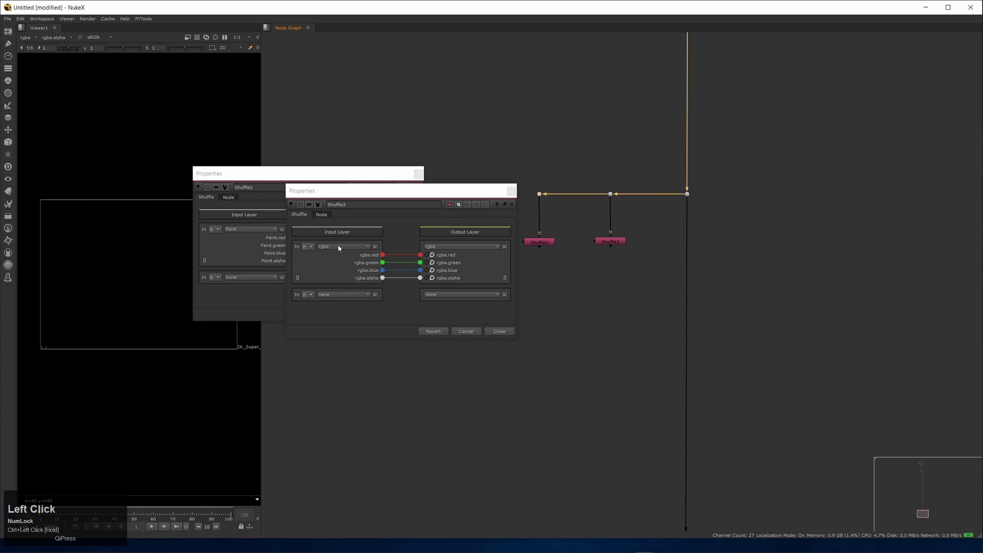
{"action": "left_click", "coordinate": [351, 249]}
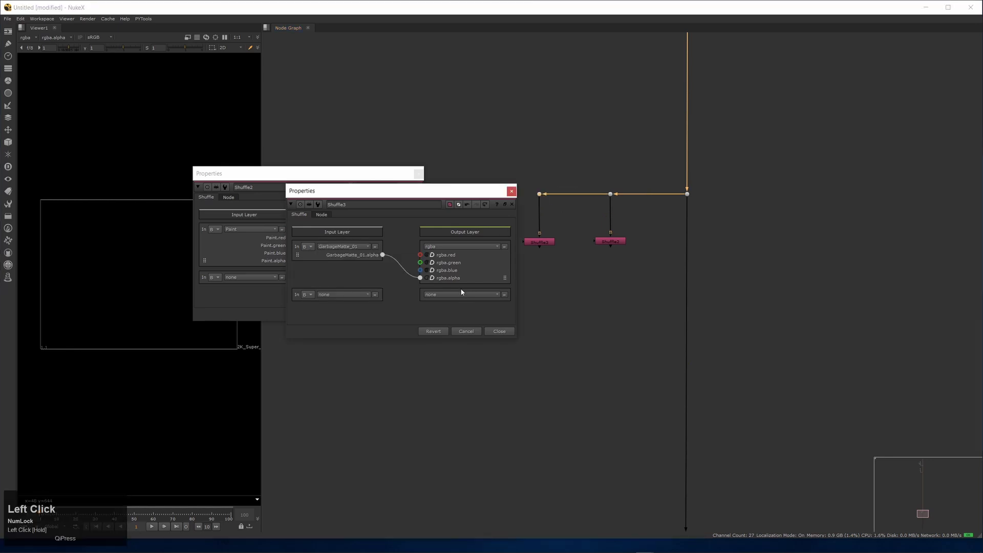
{"action": "left_click_drag", "start_coordinate": [446, 252], "coordinate": [349, 197]}
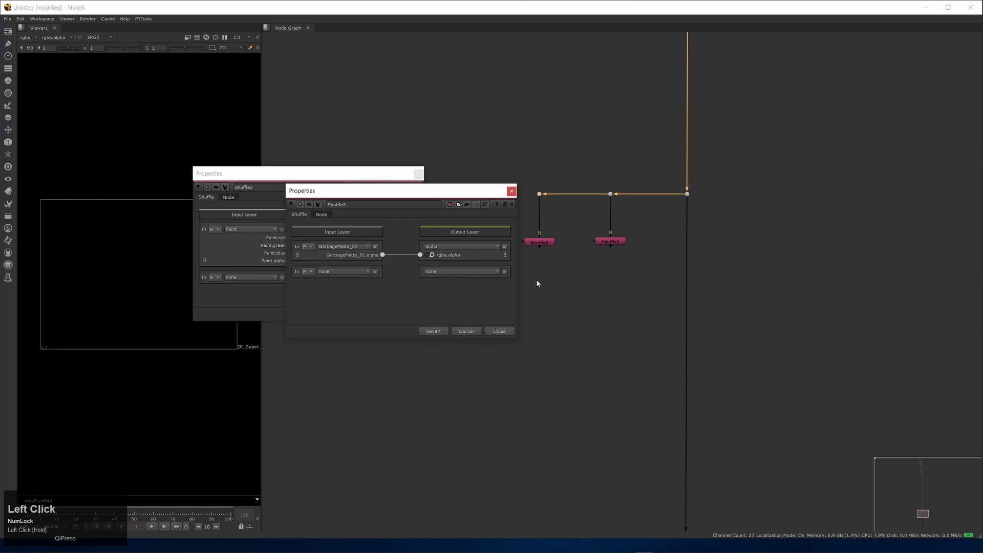
Label the Shuffle nodes with [knob in1] so they display their input layer names.
{"action": "left_click", "coordinate": [348, 197]}
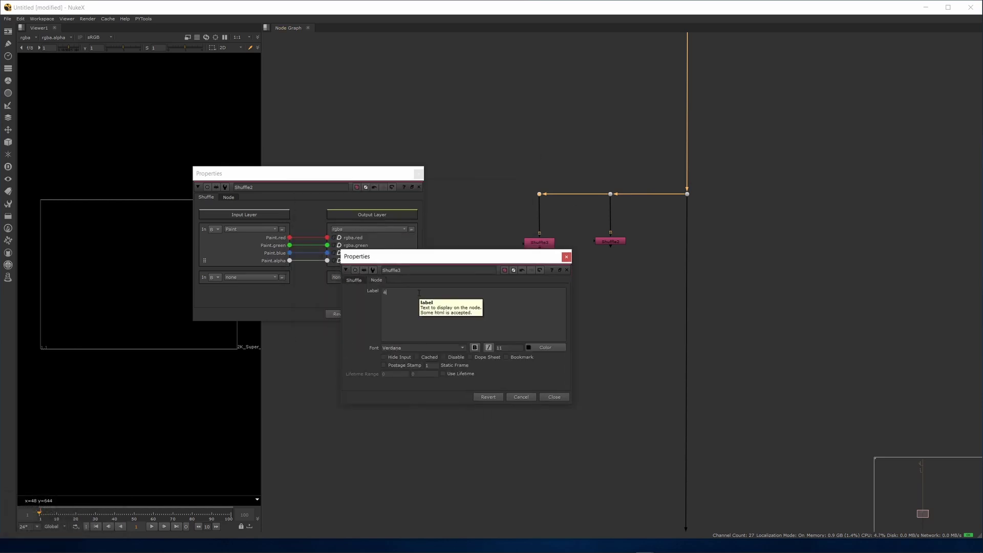
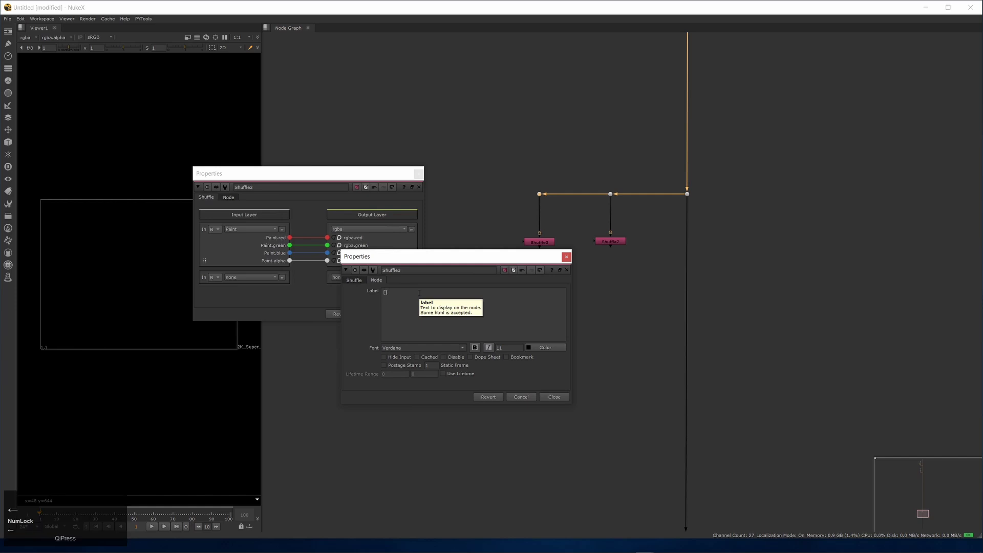
{"action": "type", "text": "kno"}
{"action": "type", "text": "wb"}
{"action": "key", "text": "space"}
{"action": "type", "text": "in"}
{"action": "left_click", "coordinate": [512, 270]}
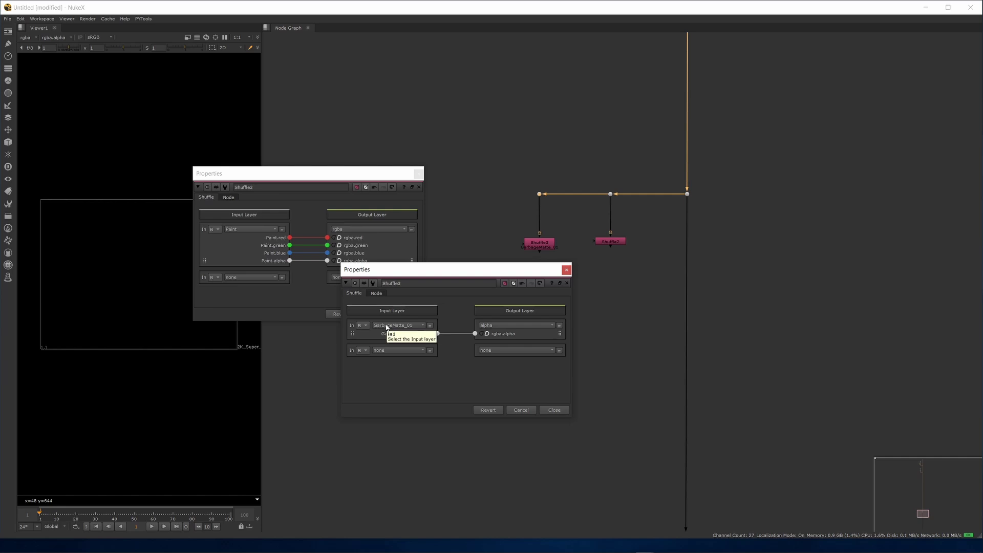
{"action": "left_click", "coordinate": [374, 292]}
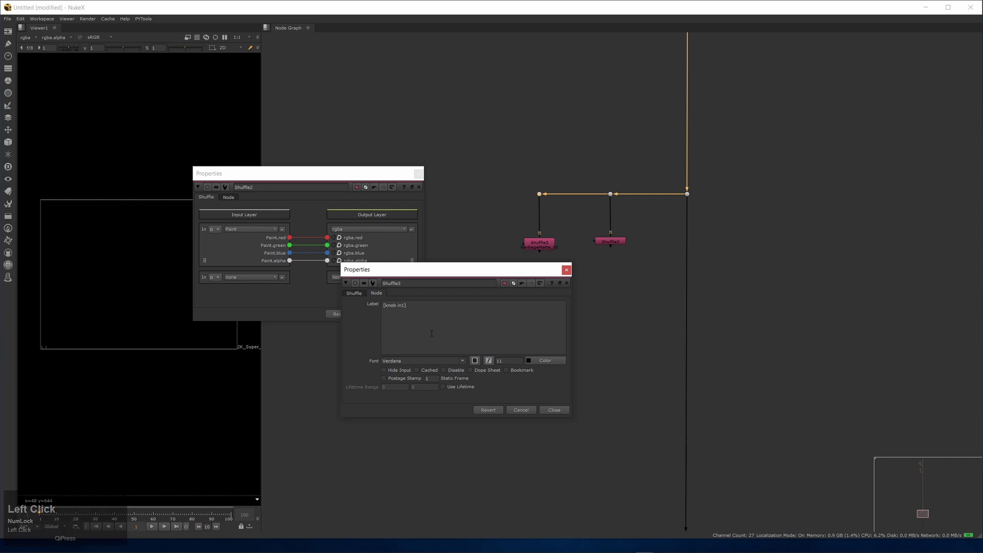
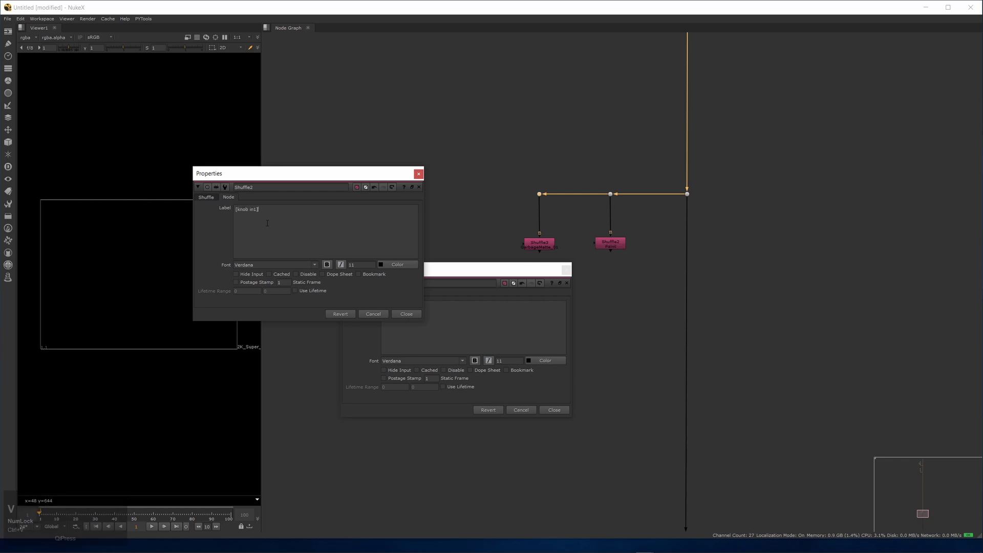
Add a ChannelMerge node below the Paint shuffle to combine the two alphas.
{"action": "middle_click", "coordinate": [488, 169]}
{"action": "left_click", "coordinate": [466, 244]}
{"action": "key", "text": "Tab"}
{"action": "type", "text": "chan"}
{"action": "key", "text": "Down"}
{"action": "key", "text": "Return"}
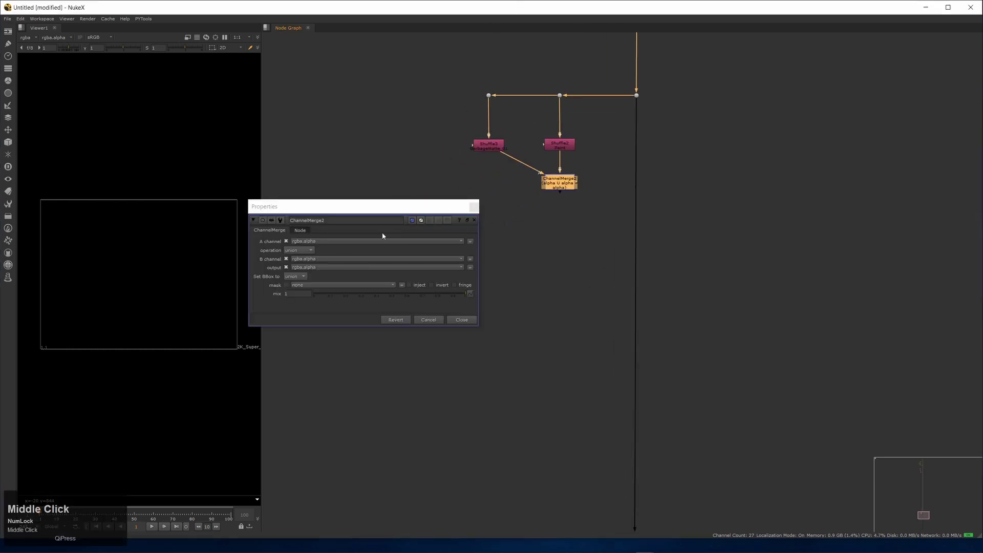
Set ChannelMerge2 to multiply and insert a Grade node after the Paint shuffle.
{"action": "middle_click", "coordinate": [505, 183]}
{"action": "left_click", "coordinate": [500, 183]}
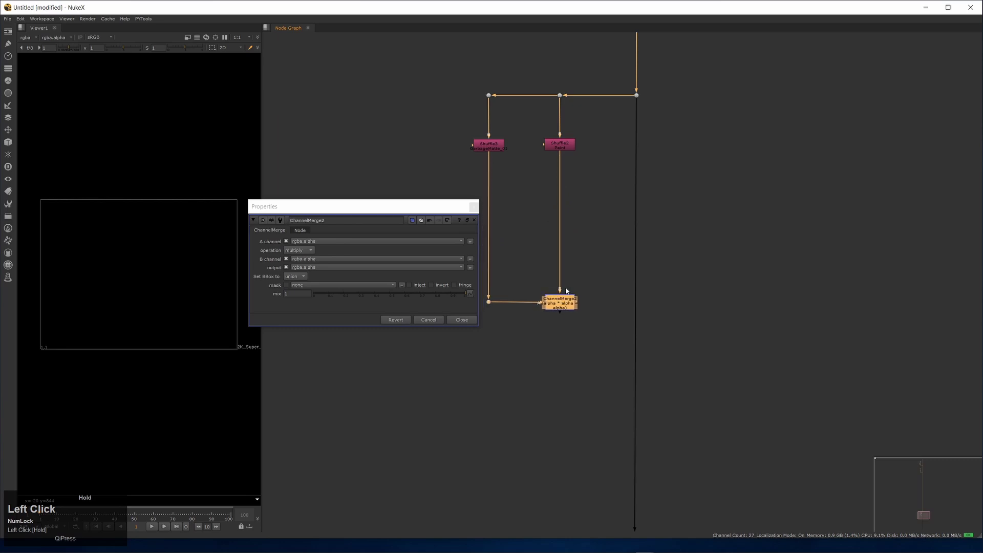
{"action": "key", "text": "g"}
{"action": "middle_click", "coordinate": [644, 176]}
{"action": "left_click", "coordinate": [618, 173]}
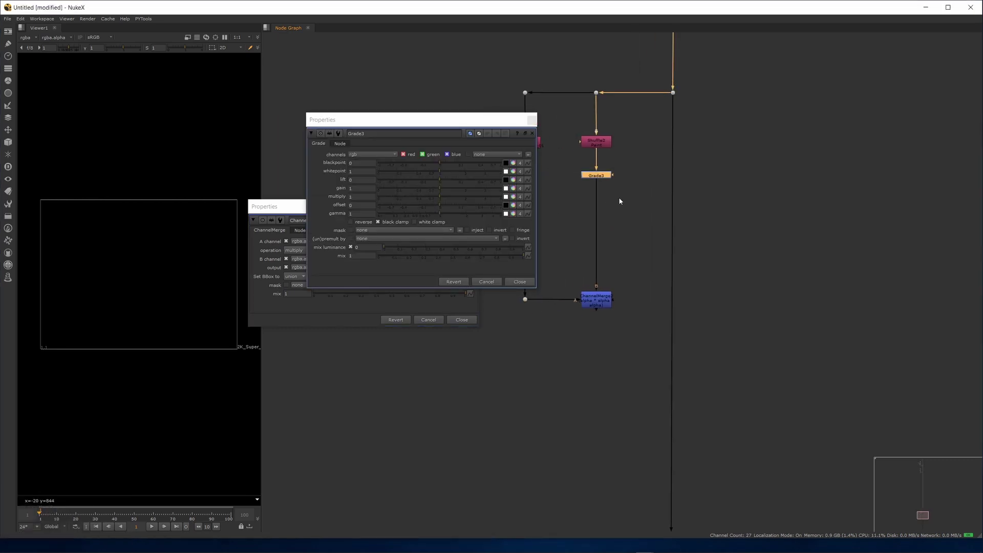
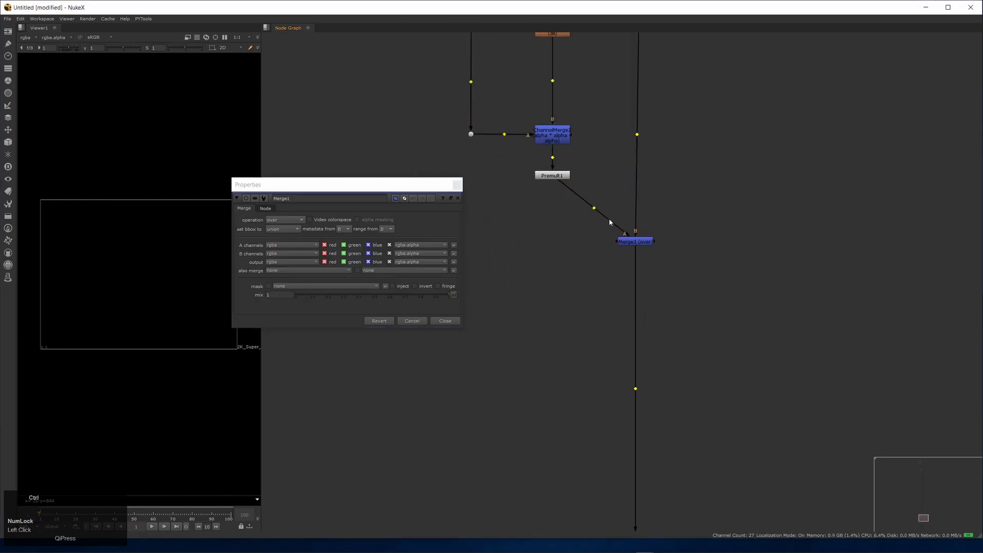
Add Defocus1, a Premult after ChannelMerge2 and Merge1 (over) feeding back into the main pipe.
{"action": "left_click", "coordinate": [593, 213]}
{"action": "middle_click", "coordinate": [629, 205]}
{"action": "left_click", "coordinate": [616, 262]}
{"action": "middle_click", "coordinate": [613, 189]}
{"action": "left_click", "coordinate": [636, 287]}
{"action": "middle_click", "coordinate": [630, 231]}
{"action": "left_click", "coordinate": [619, 209]}
{"action": "middle_click", "coordinate": [611, 185]}
{"action": "left_click", "coordinate": [580, 242]}
{"action": "middle_click", "coordinate": [603, 212]}
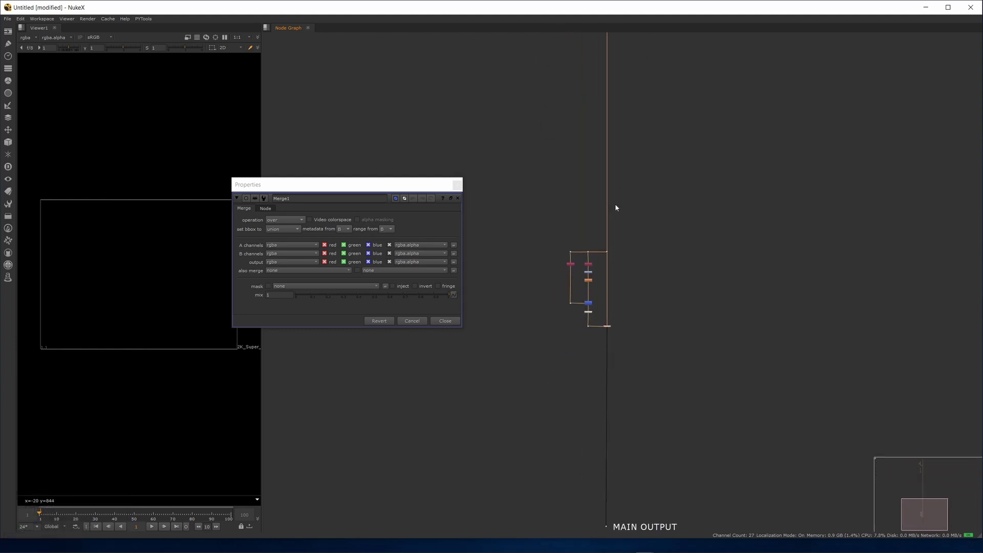
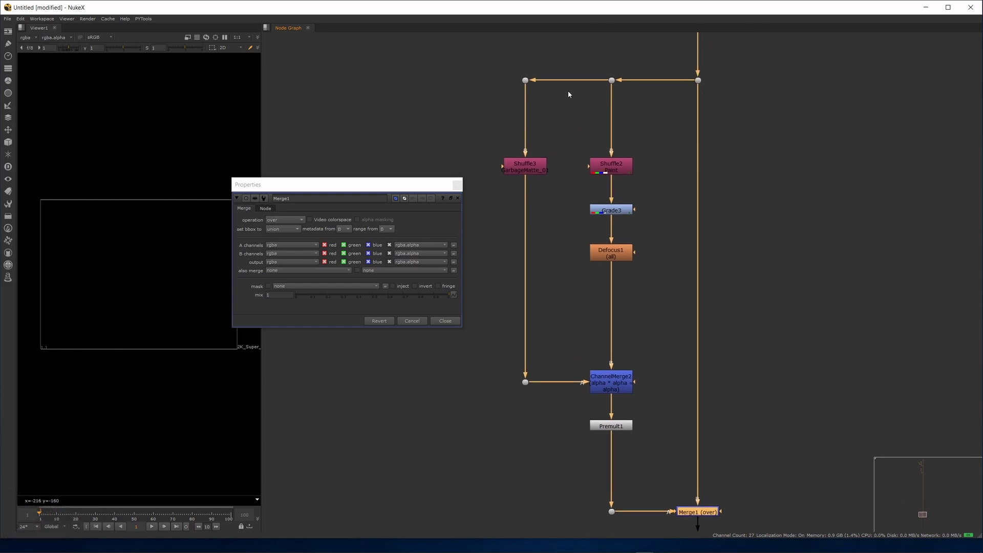
{"action": "left_click", "coordinate": [617, 157]}
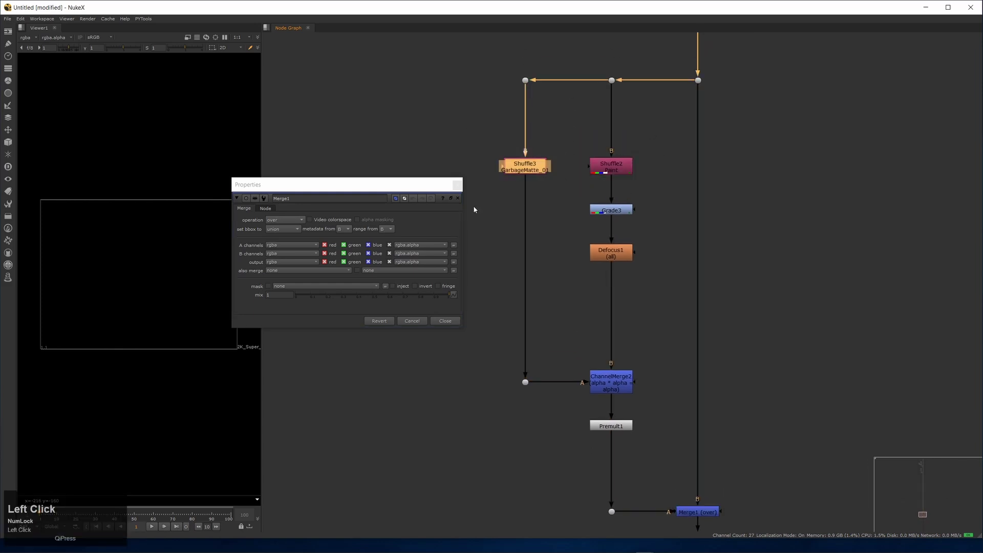
{"action": "left_click", "coordinate": [476, 208]}
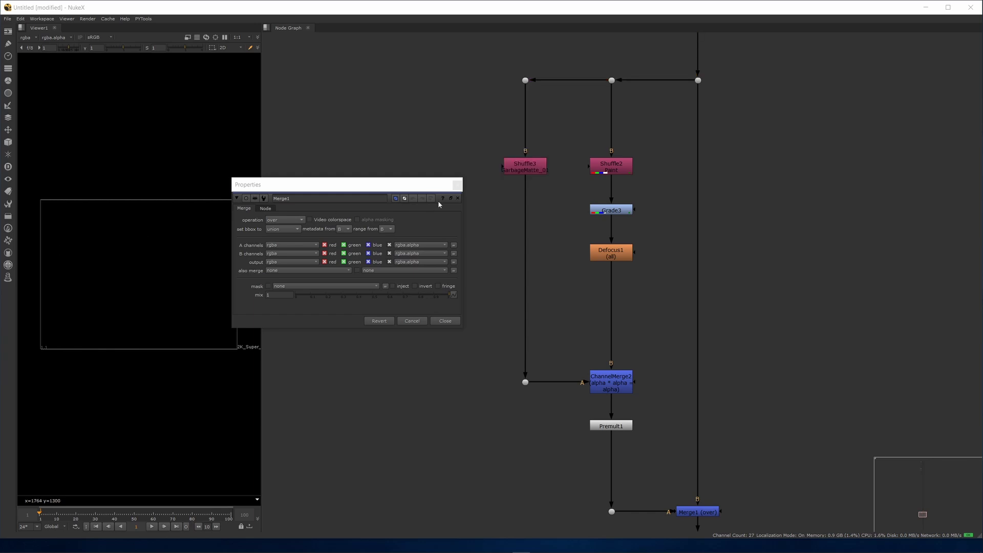
Navigate to the Garbage Matte 01 backdrop and select ChannelMerge1.
{"action": "left_click", "coordinate": [462, 190]}
{"action": "middle_click", "coordinate": [477, 148]}
{"action": "left_click", "coordinate": [461, 177]}
{"action": "middle_click", "coordinate": [454, 172]}
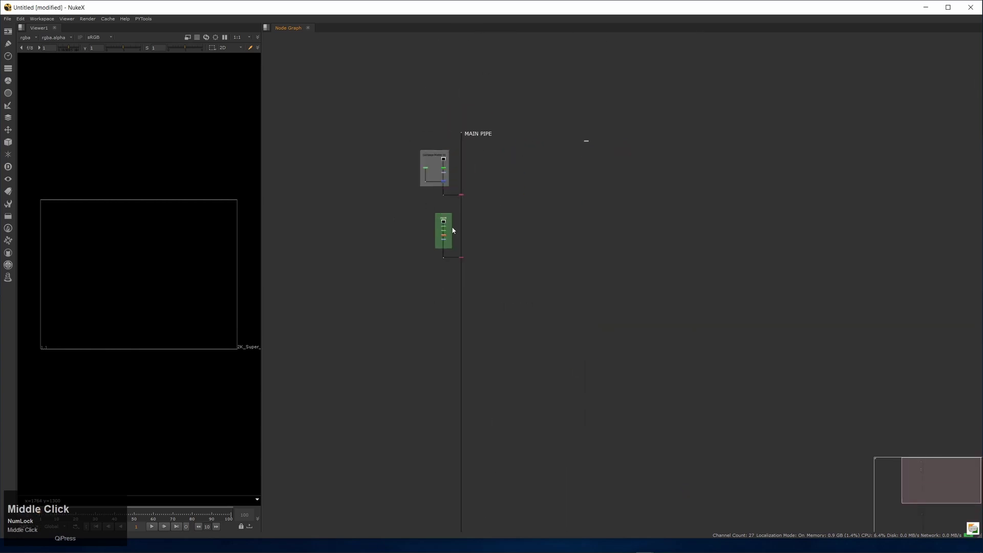
{"action": "left_click", "coordinate": [471, 149]}
{"action": "middle_click", "coordinate": [480, 111]}
{"action": "left_click", "coordinate": [353, 228]}
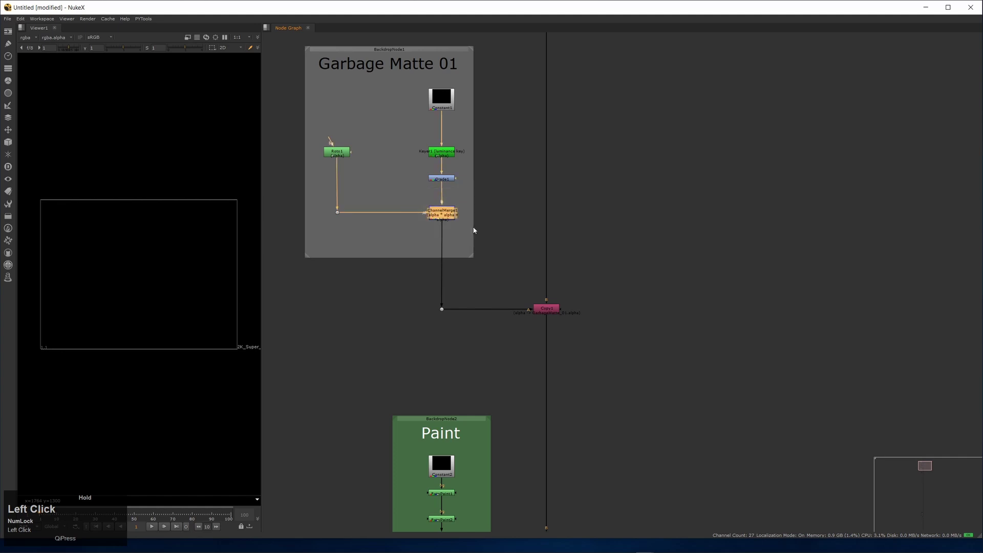
{"action": "middle_click", "coordinate": [415, 205]}
{"action": "left_click", "coordinate": [423, 186]}
{"action": "middle_click", "coordinate": [485, 229]}
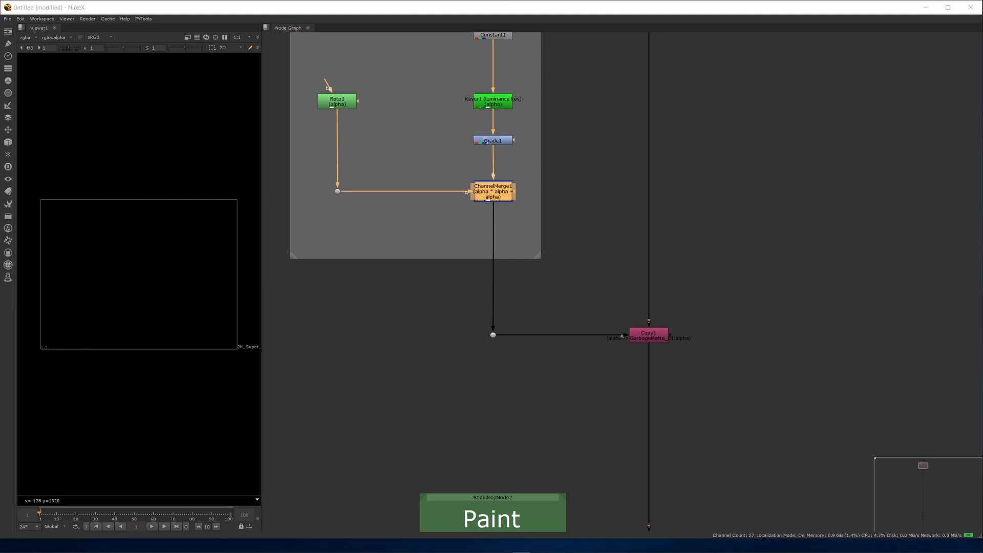
Create a PyTools anchor named GarbageMatte_01, giving an OUT_GarbageMatte_01 postage stamp.
{"action": "left_click", "coordinate": [545, 179]}
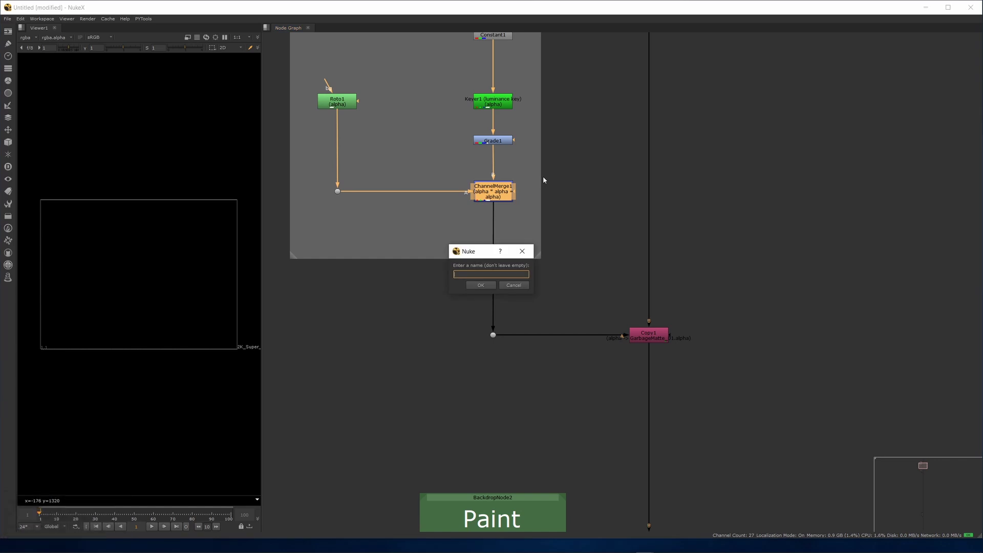
{"action": "key", "text": "shift+alt+1"}
{"action": "key", "text": "shift+g"}
{"action": "type", "text": "a"}
{"action": "type", "text": "rbage"}
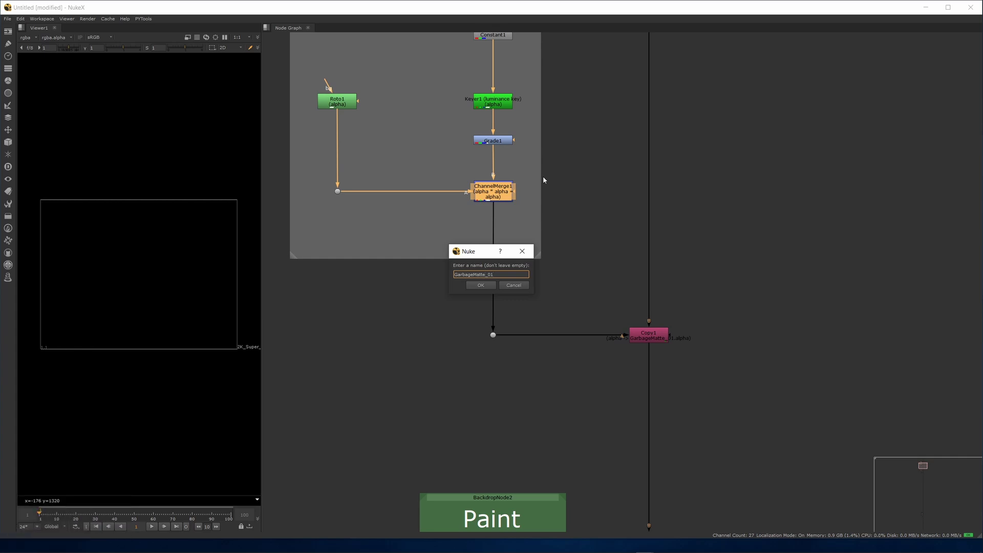
{"action": "left_click", "coordinate": [476, 288]}
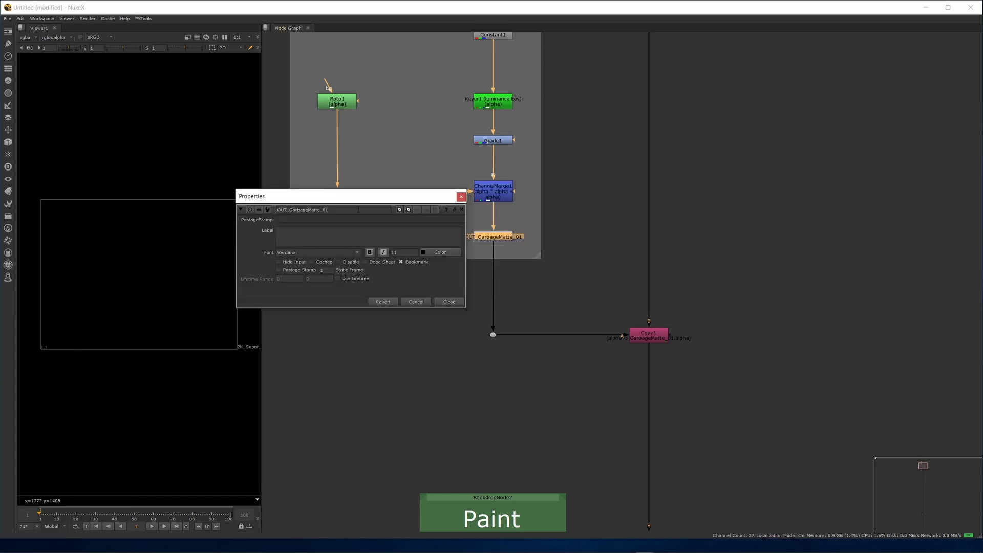
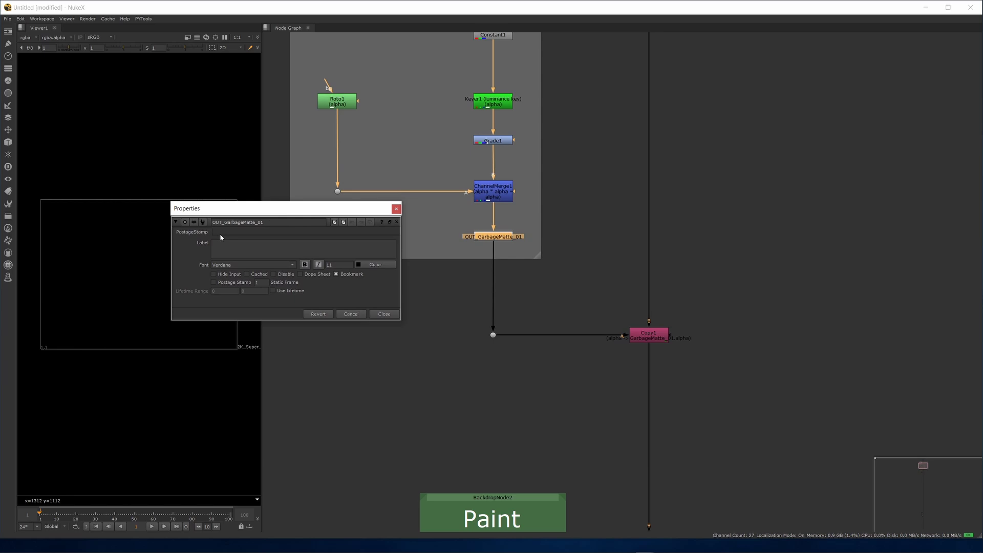
Close the OUT_GarbageMatte_01 anchor's properties panel.
{"action": "left_click", "coordinate": [387, 316]}
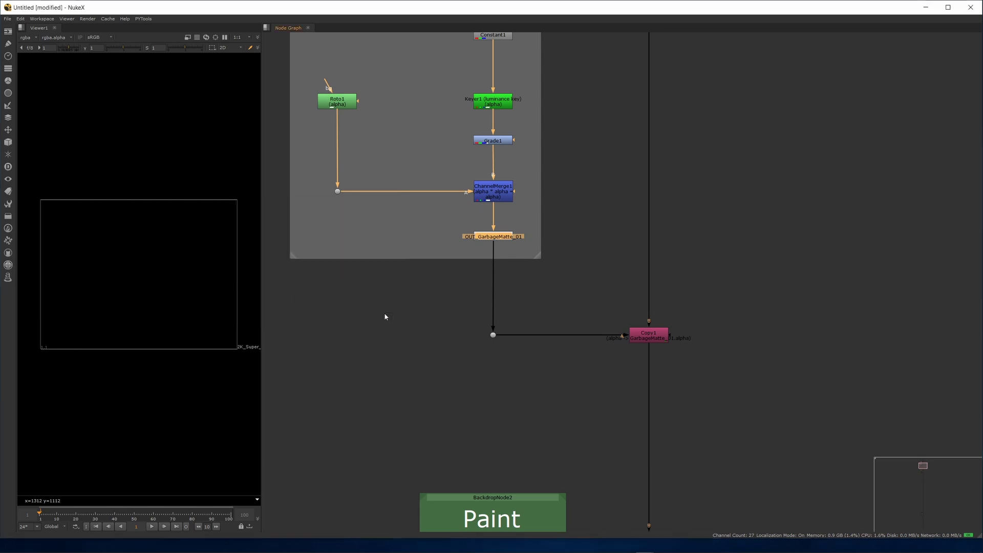
{"action": "left_click", "coordinate": [498, 242]}
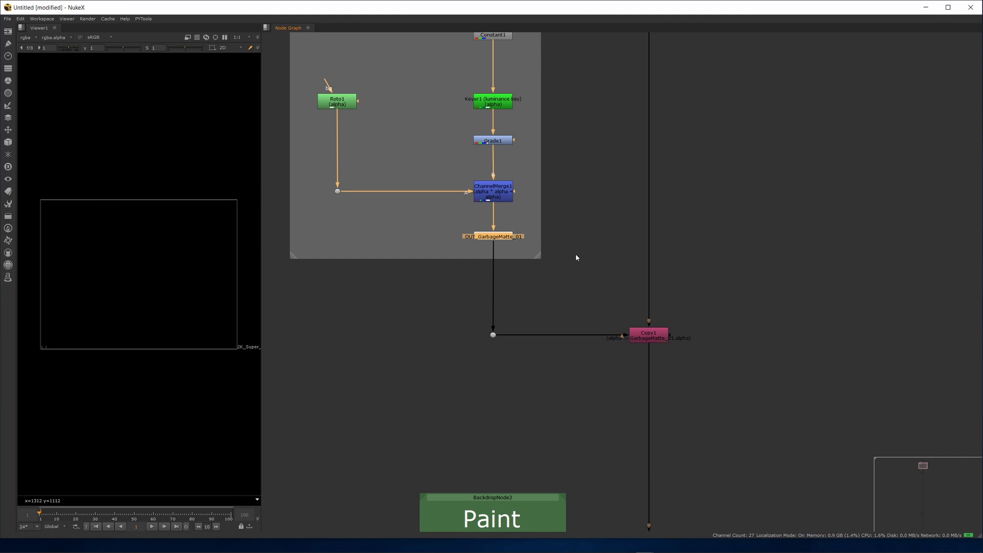
Create the anchor's IN_GarbageMatte_01 receiver dot and move it beside the matte pipe.
{"action": "left_click", "coordinate": [579, 258]}
{"action": "middle_click", "coordinate": [533, 225]}
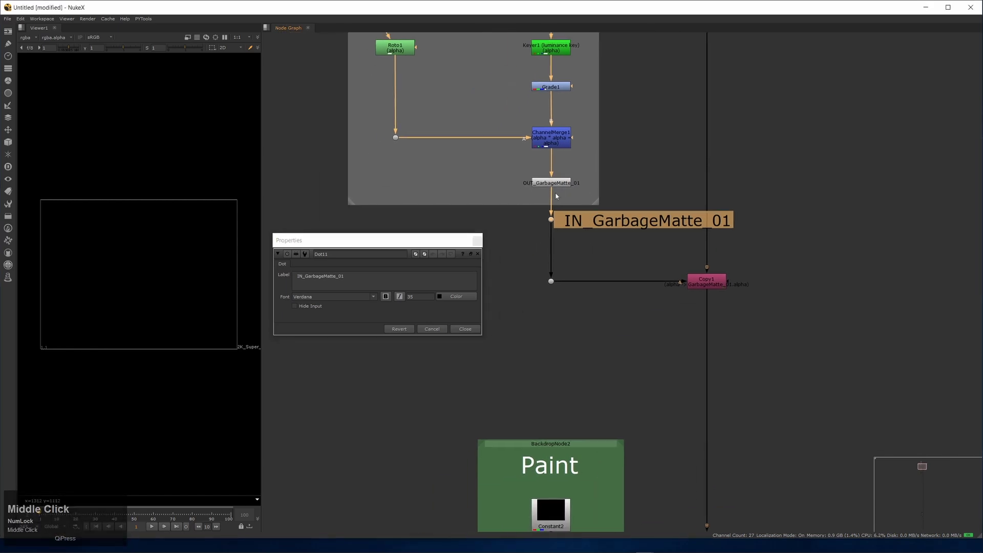
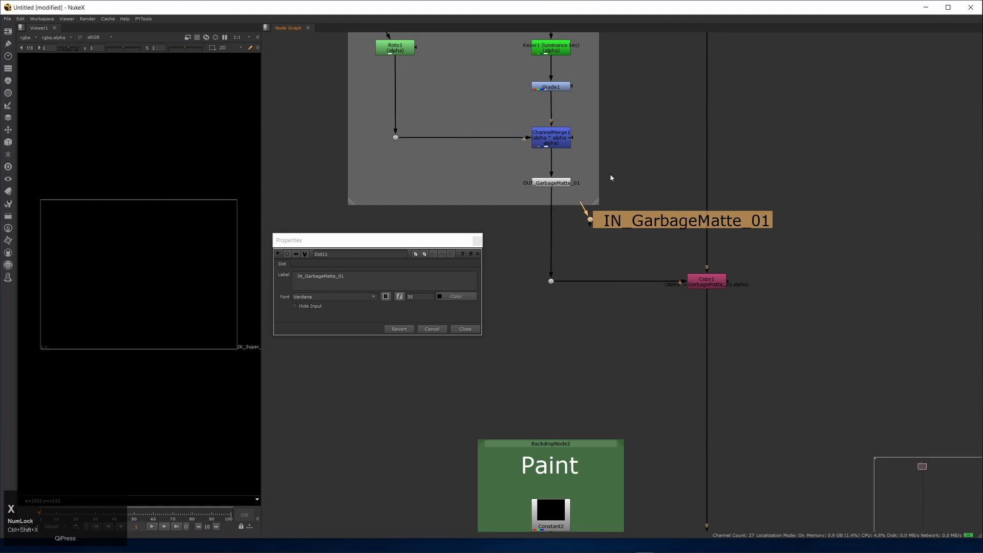
{"action": "left_click", "coordinate": [590, 233]}
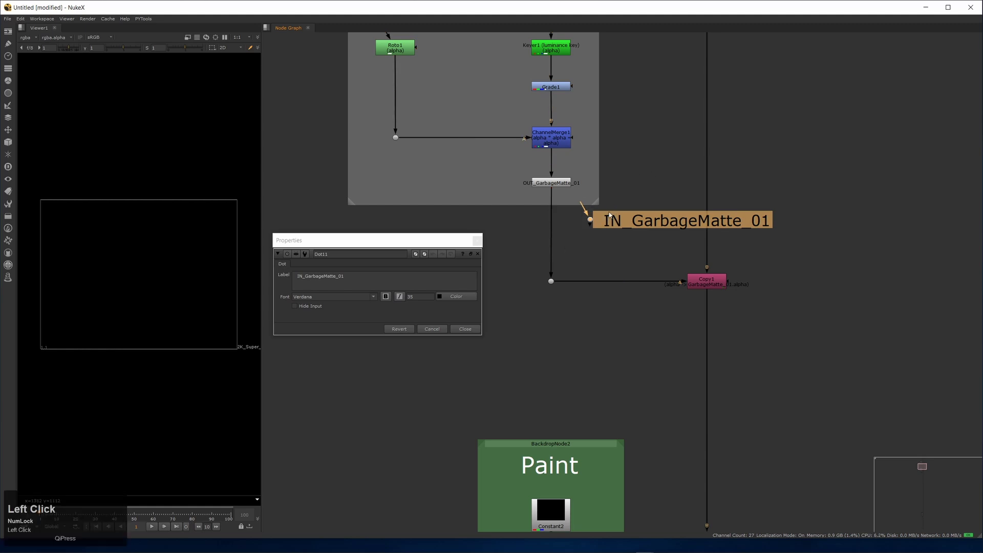
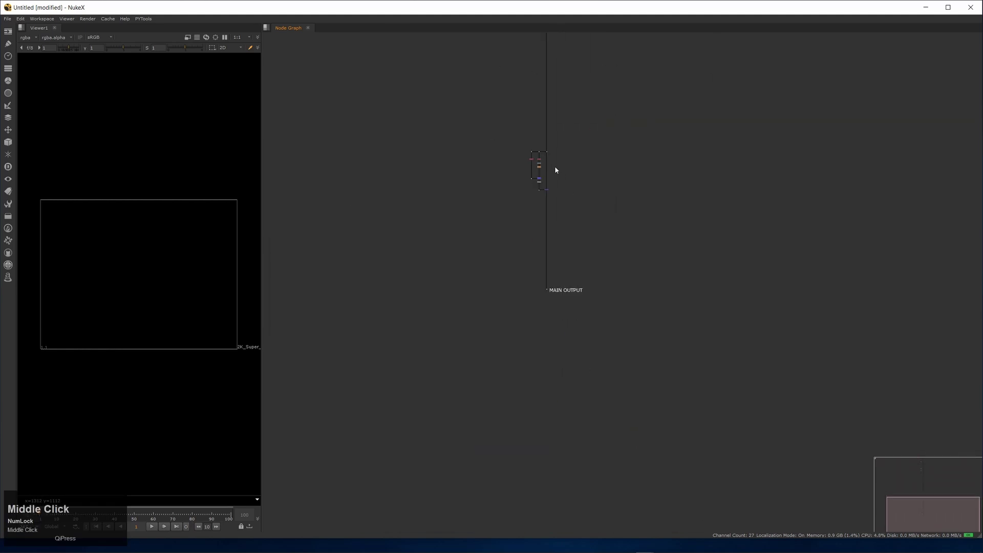
Paste the IN_GarbageMatte_01 dot below Shuffle3, feeding ChannelMerge2's A input.
{"action": "left_click", "coordinate": [562, 156]}
{"action": "middle_click", "coordinate": [473, 113]}
{"action": "left_click", "coordinate": [475, 145]}
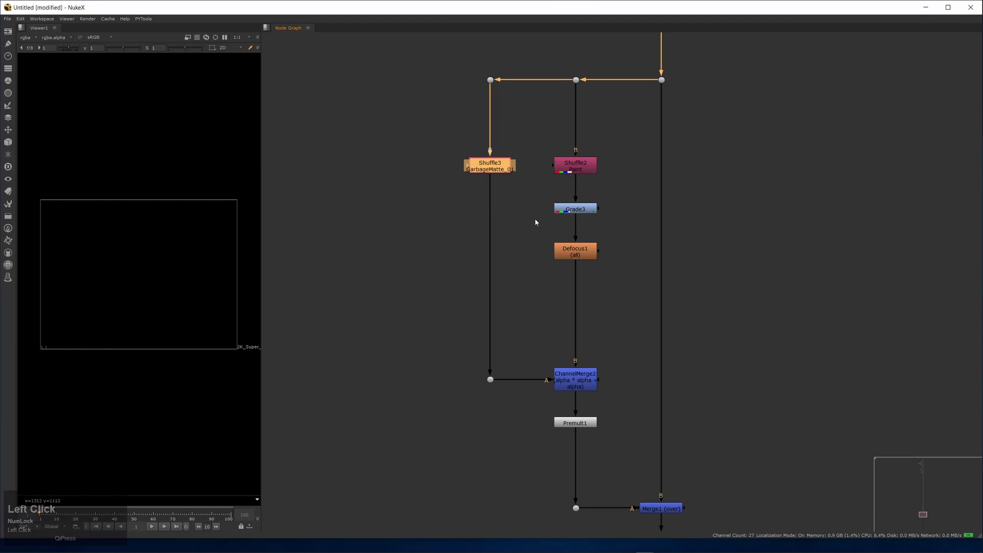
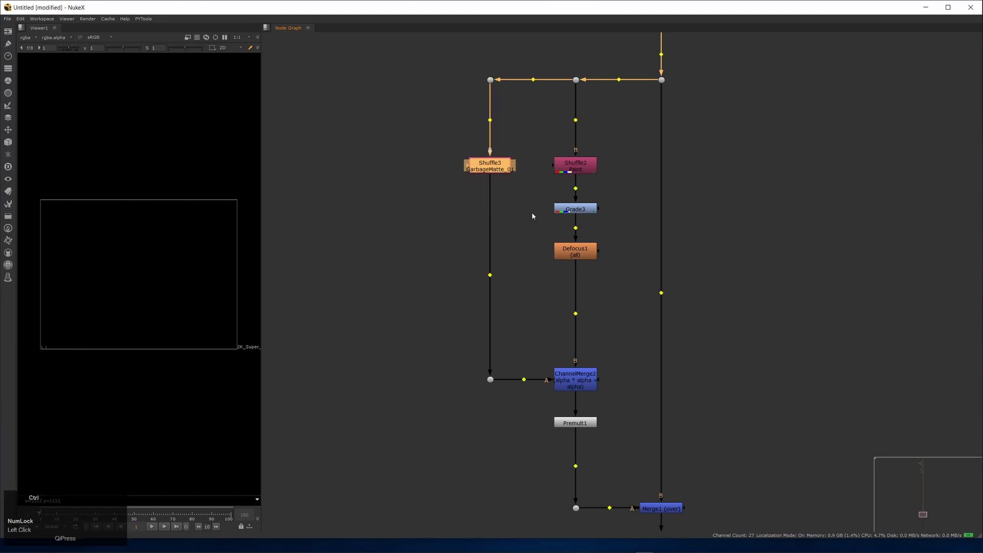
{"action": "left_click", "coordinate": [539, 60]}
{"action": "middle_click", "coordinate": [532, 217]}
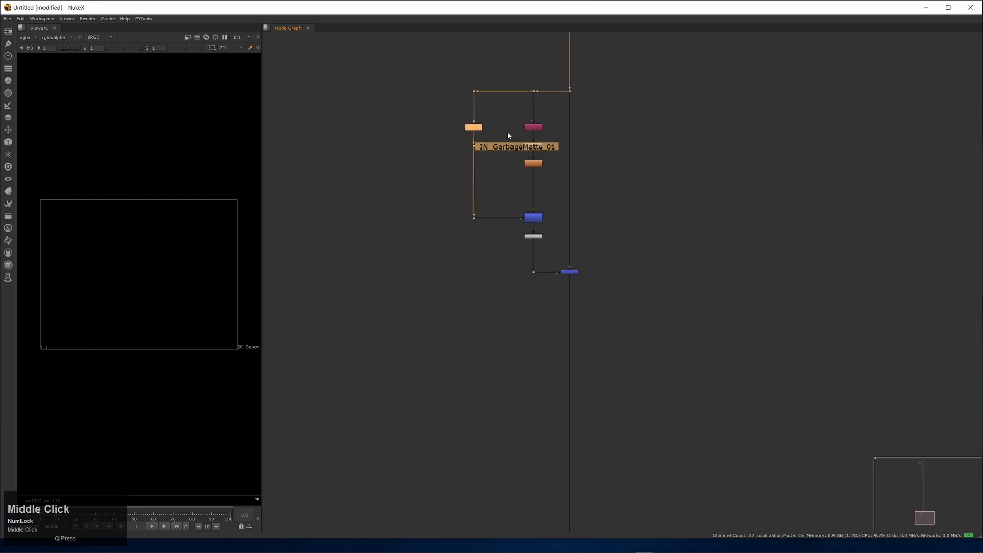
{"action": "left_click", "coordinate": [558, 191]}
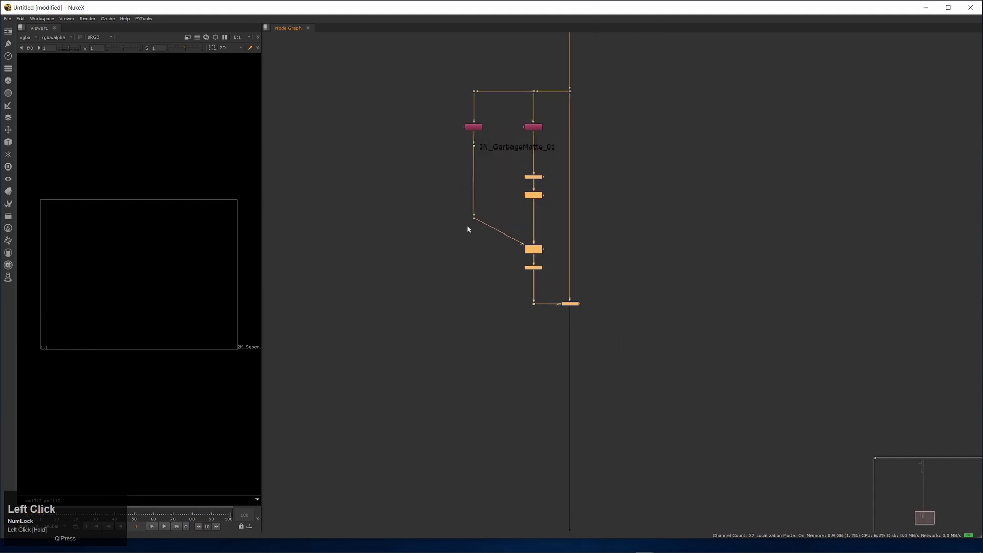